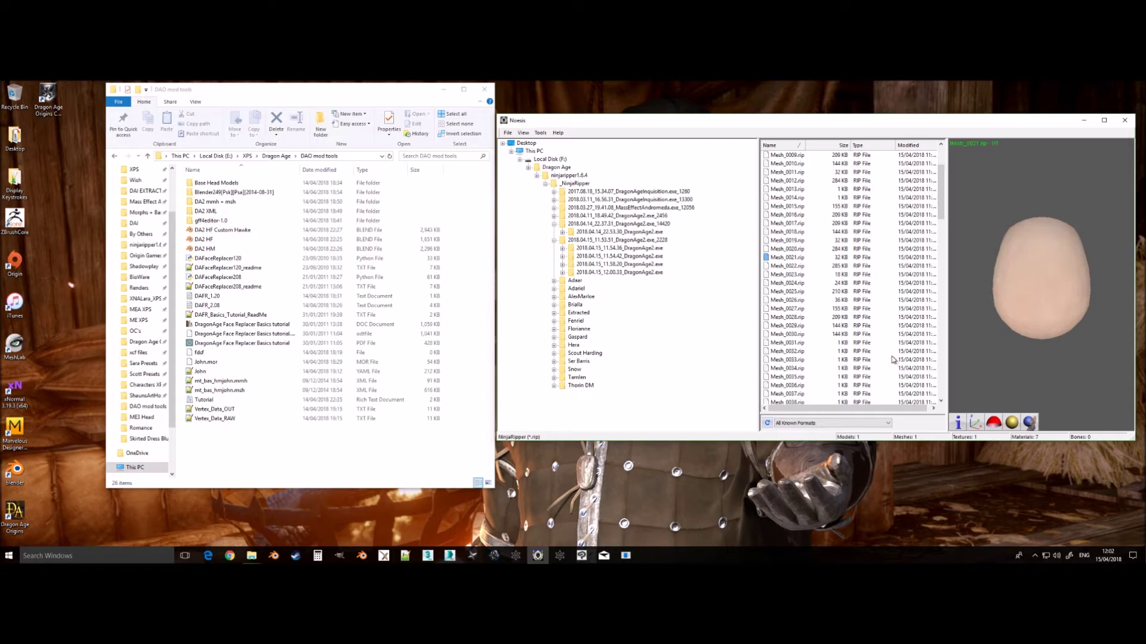
Step: Preview Mesh_0021.rip in Noesis, then switch over to the Blender scene
{"action": "left_click", "coordinate": [183, 252]}
{"action": "right_click", "coordinate": [244, 266]}
{"action": "middle_click", "coordinate": [476, 506]}
{"action": "left_click", "coordinate": [448, 474]}
{"action": "key", "text": "h"}
{"action": "left_click_drag", "start_coordinate": [362, 374], "coordinate": [623, 394]}
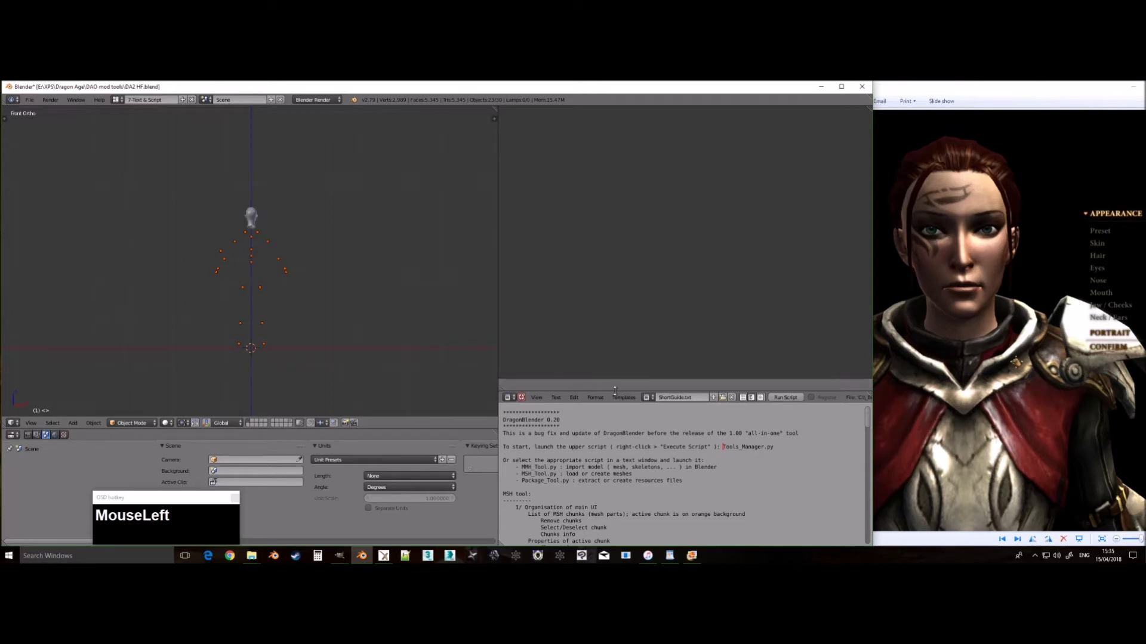
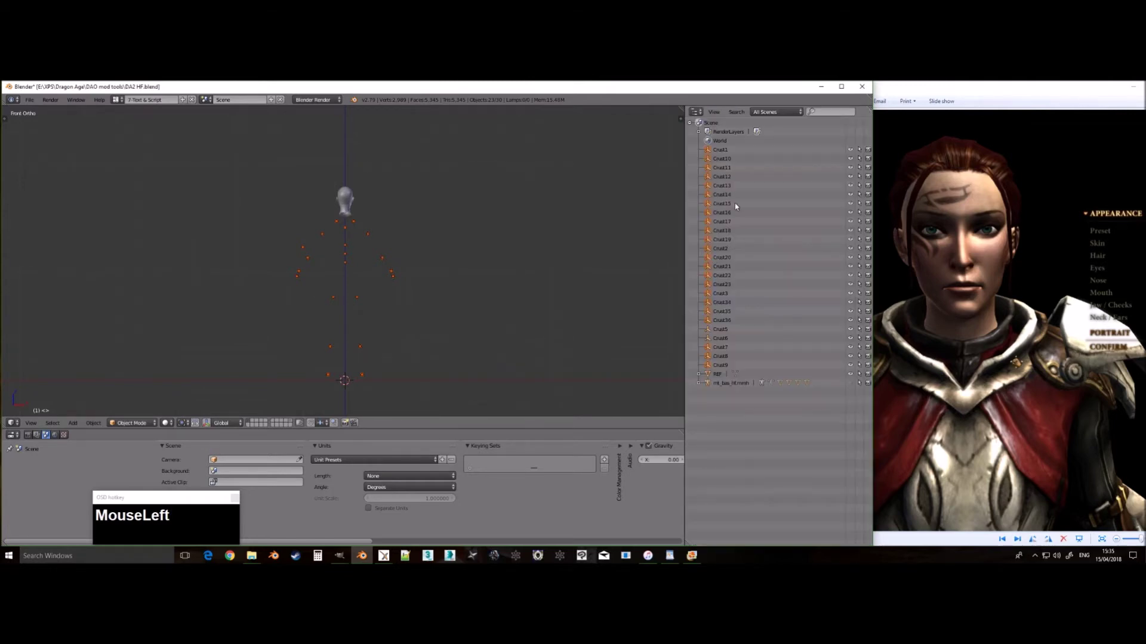
Step: Delete the range of Crust helper objects selected in the Outliner
{"action": "left_click", "coordinate": [718, 333]}
{"action": "left_click", "coordinate": [722, 339]}
{"action": "key", "text": "shift+Delete"}
{"action": "key", "text": "Return"}
Step: Select the remaining head mesh, frame it in the view and begin a command search
{"action": "scroll", "scroll_direction": "up", "scroll_amount": 3}
{"action": "right_click", "coordinate": [392, 353]}
{"action": "key", "text": "KP_6"}
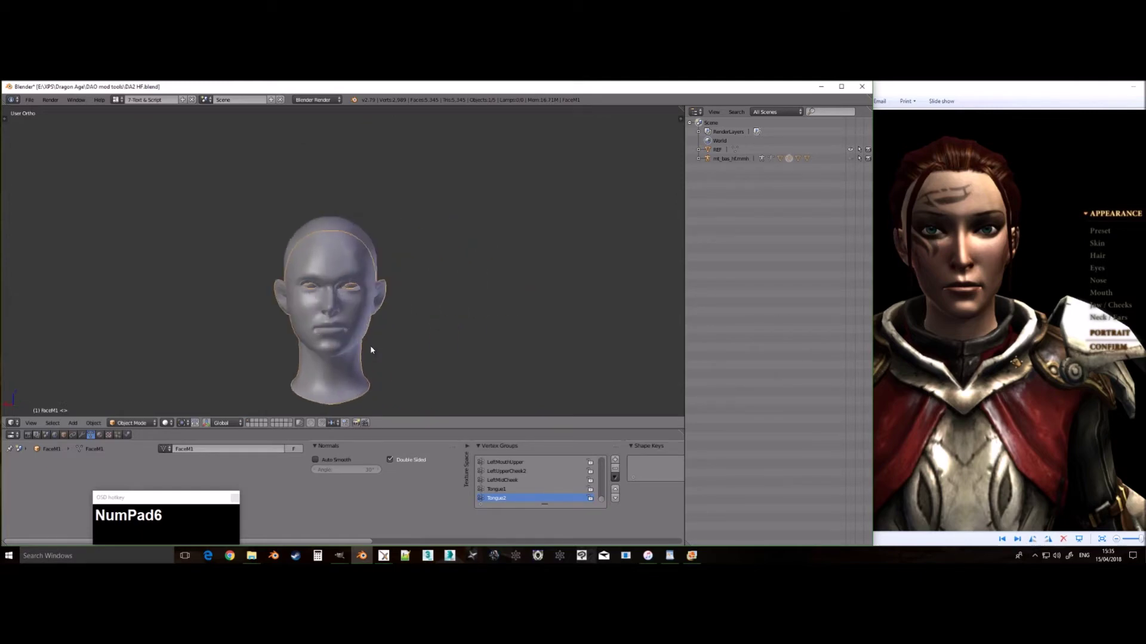
{"action": "scroll", "scroll_direction": "up", "scroll_amount": 3}
{"action": "scroll", "scroll_direction": "down", "scroll_amount": 3}
{"action": "left_click", "coordinate": [257, 421]}
{"action": "key", "text": "space"}
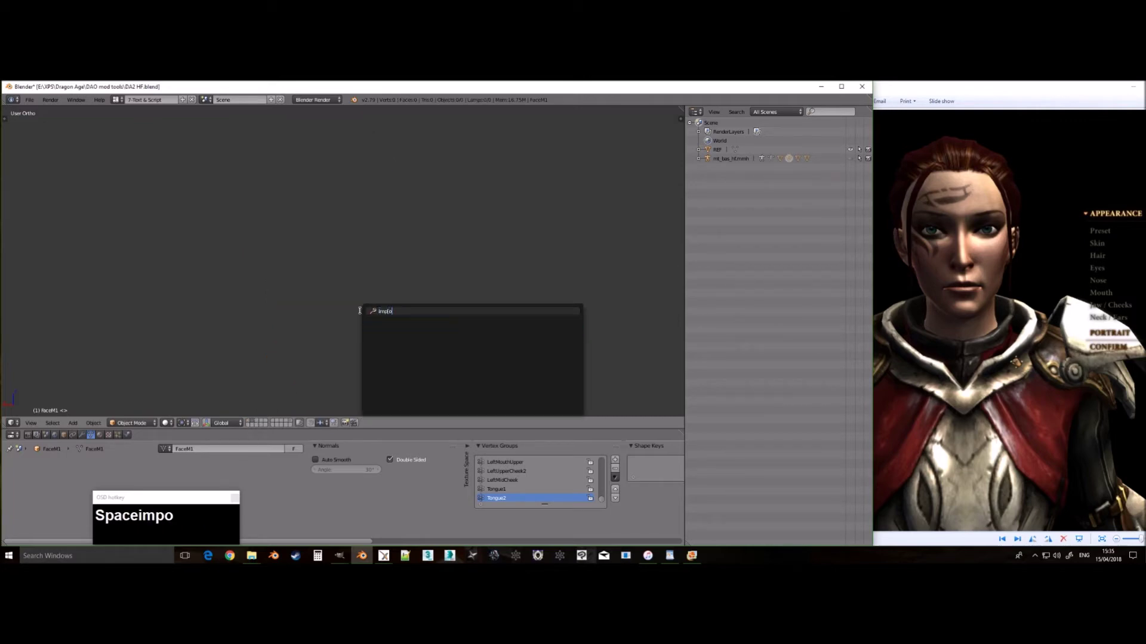
Step: Run the OBJ import command and browse into the ninjaripper capture folder
{"action": "key", "text": "BackSpace"}
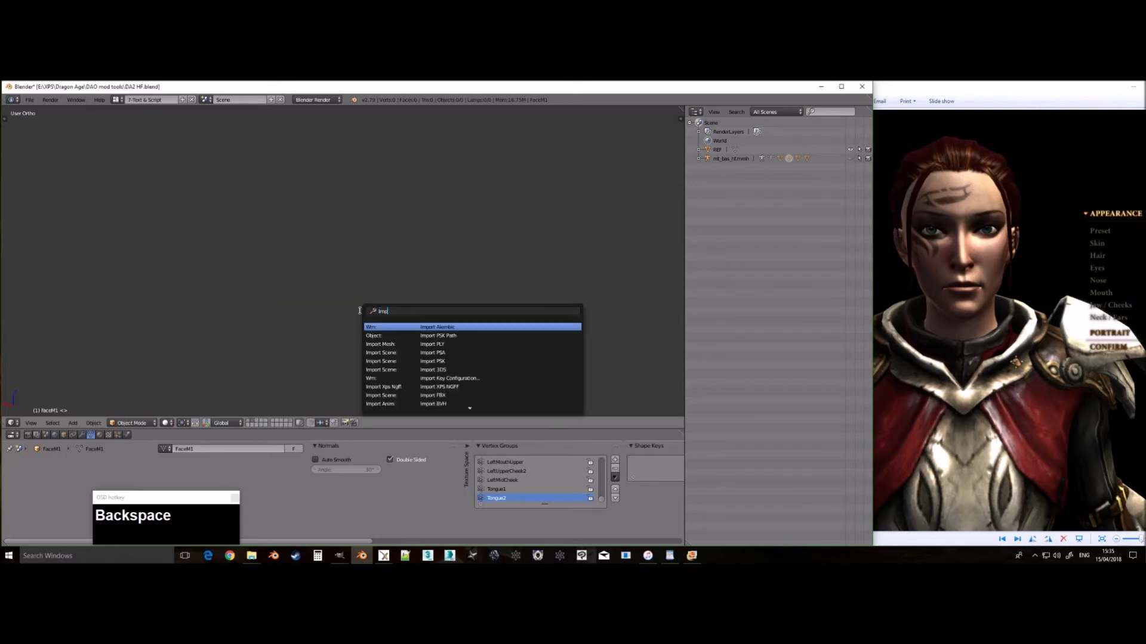
{"action": "type", "text": "o"}
{"action": "key", "text": "BackSpace"}
{"action": "type", "text": "Backspacert_ob"}
{"action": "key", "text": "Return"}
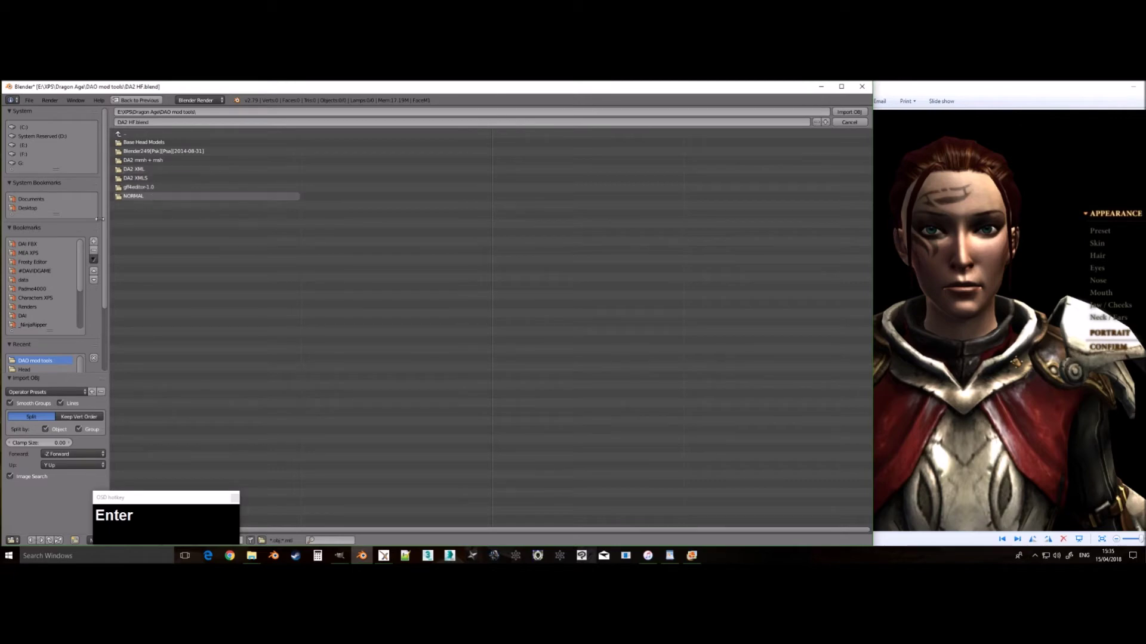
{"action": "left_click", "coordinate": [47, 326]}
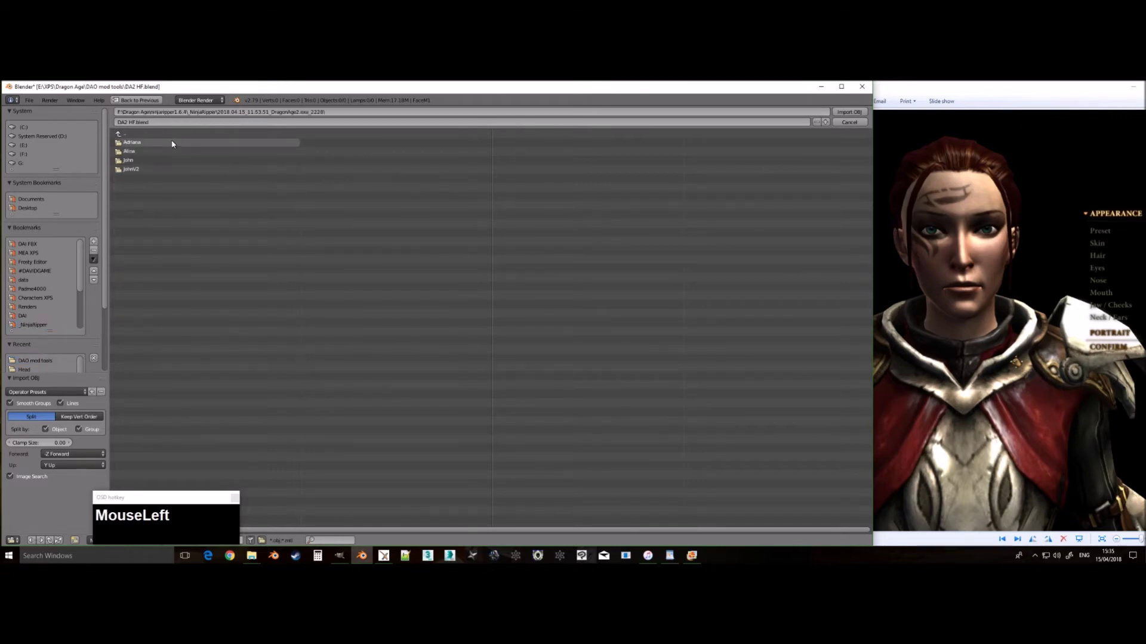
{"action": "key", "text": "Return"}
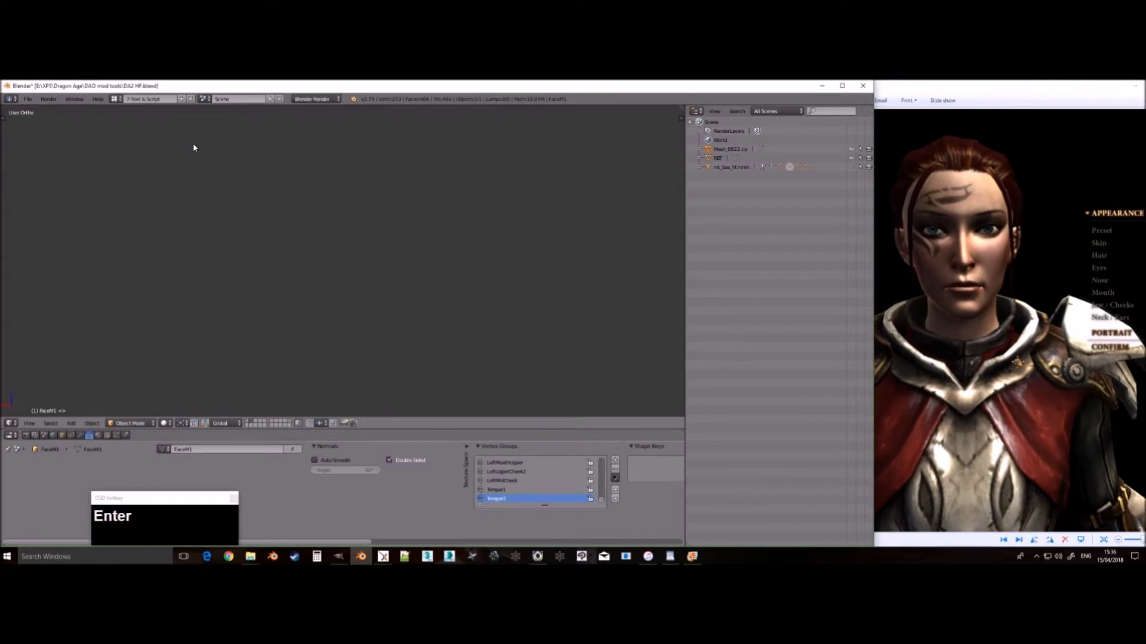
Step: Import Mesh_0021–0024out.obj from the Adriana capture folder and frame the result
{"action": "left_click", "coordinate": [196, 147]}
{"action": "key", "text": "Return"}
{"action": "left_click", "coordinate": [208, 158]}
{"action": "key", "text": "Return"}
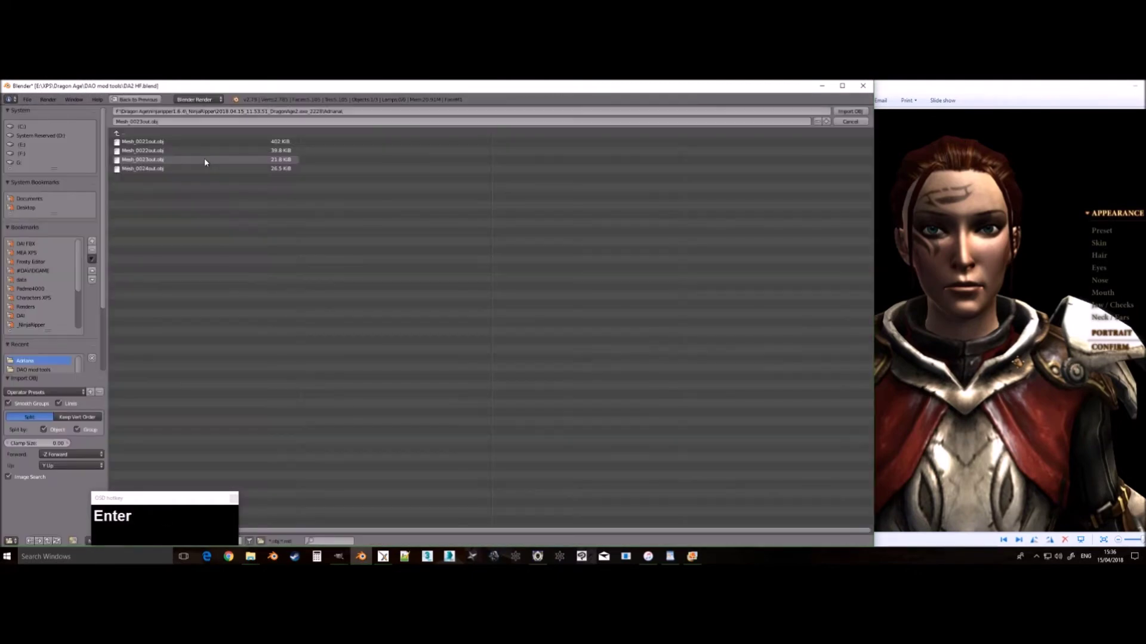
{"action": "left_click", "coordinate": [209, 169]}
{"action": "key", "text": "Return"}
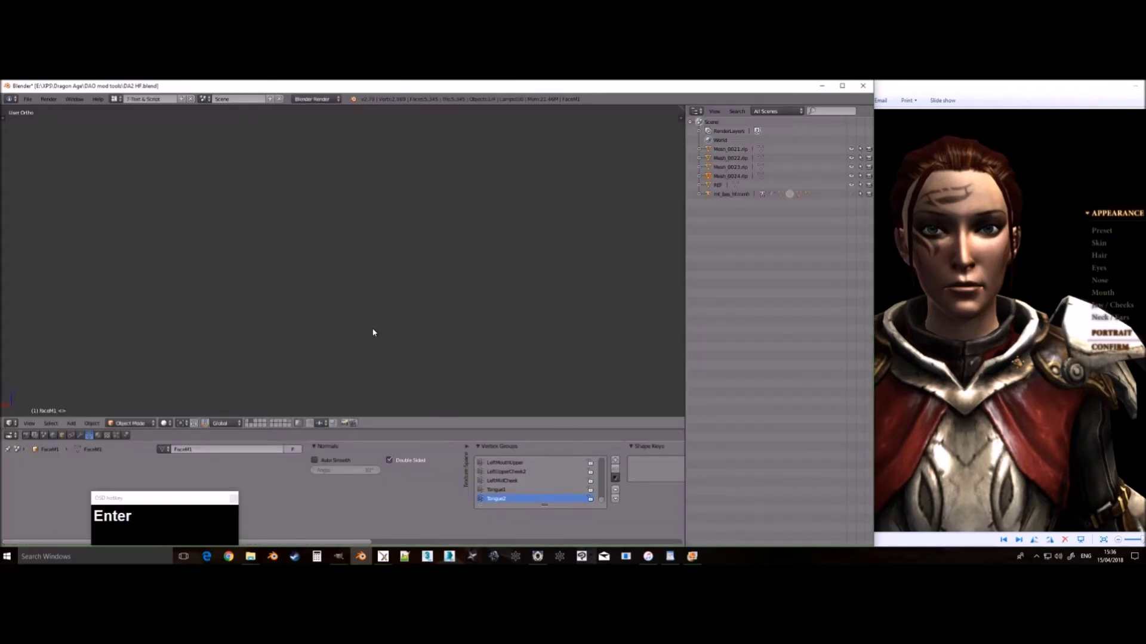
{"action": "key", "text": "KP_Decimal"}
{"action": "scroll", "scroll_direction": "down", "scroll_amount": 3}
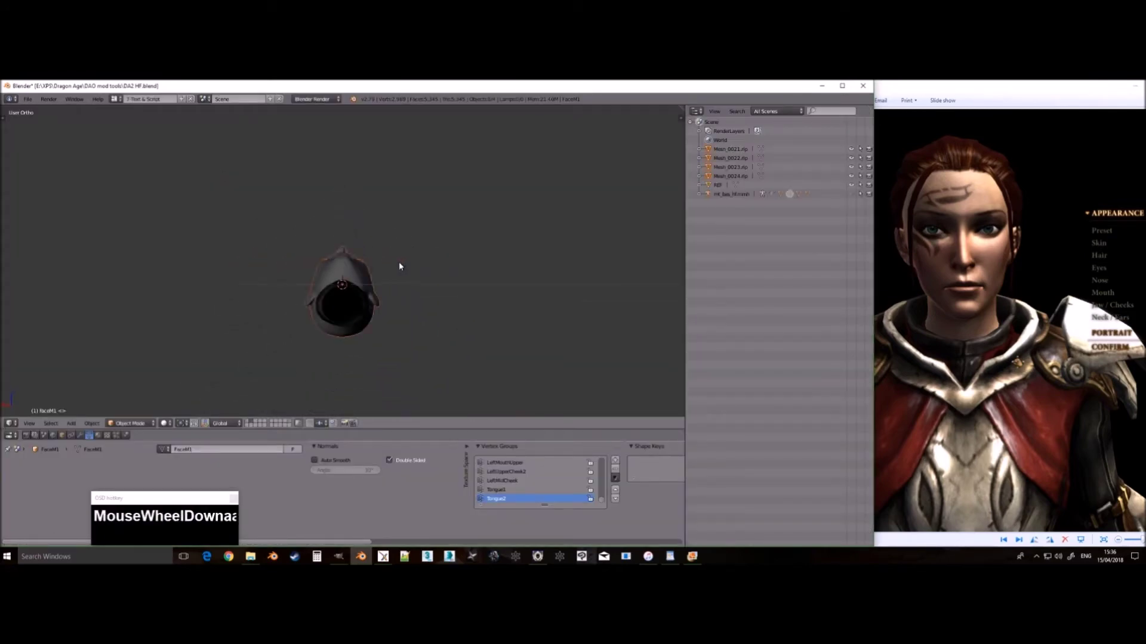
Step: View the imported head from the front and grab it over beside the original head
{"action": "left_click", "coordinate": [405, 294]}
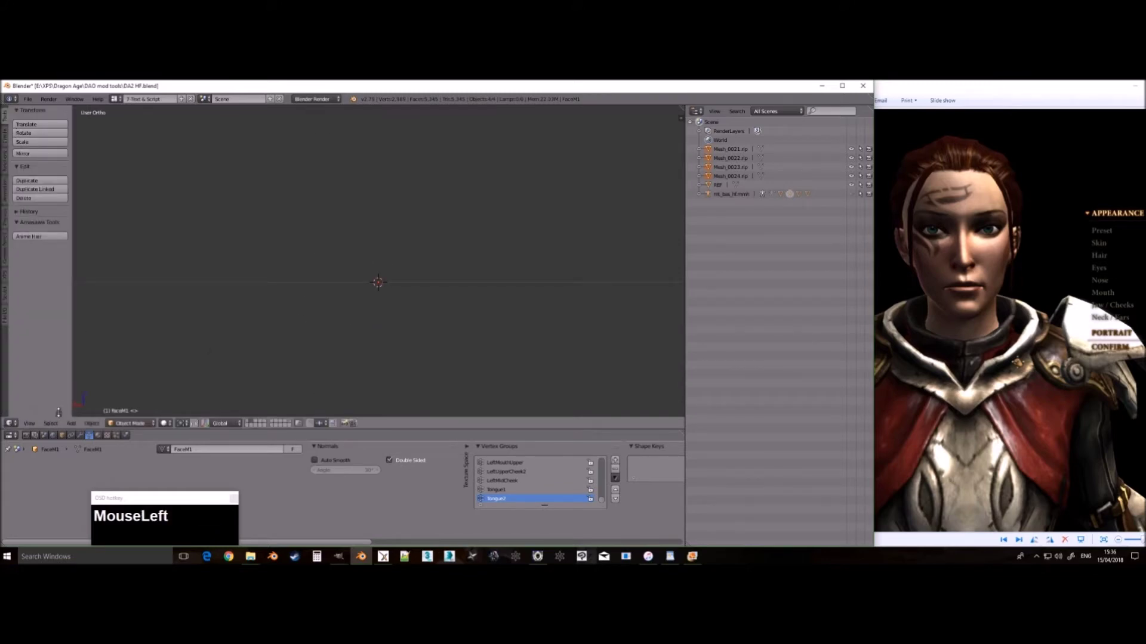
{"action": "key", "text": "KP_9"}
{"action": "key", "text": "KP_Decimal"}
{"action": "type", "text": "g"}
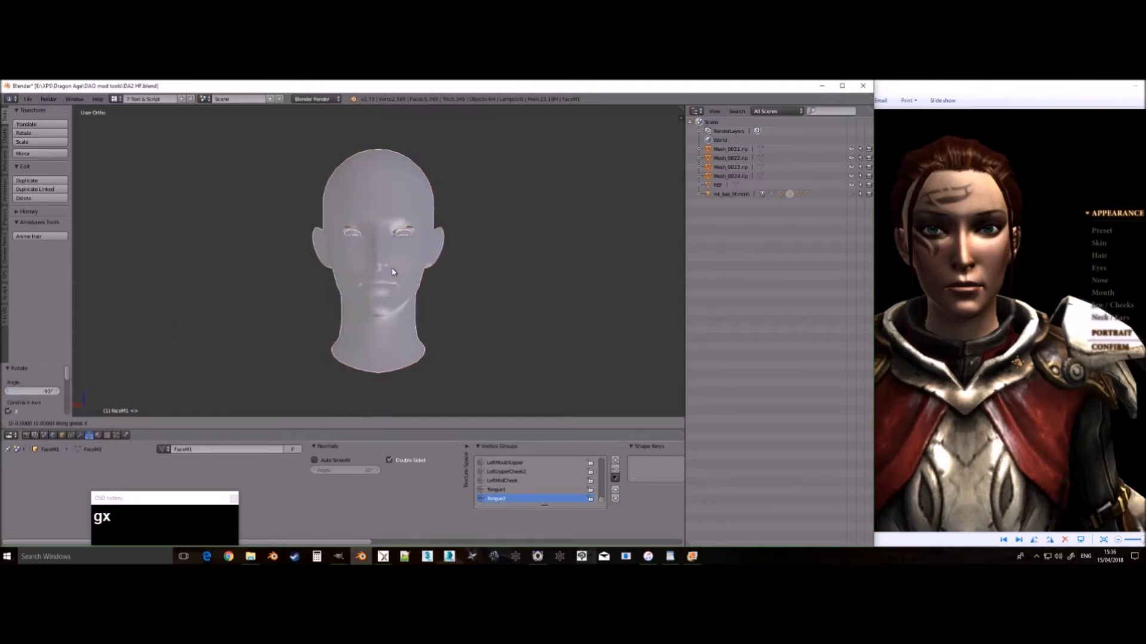
{"action": "left_click", "coordinate": [489, 282]}
{"action": "left_click", "coordinate": [249, 422]}
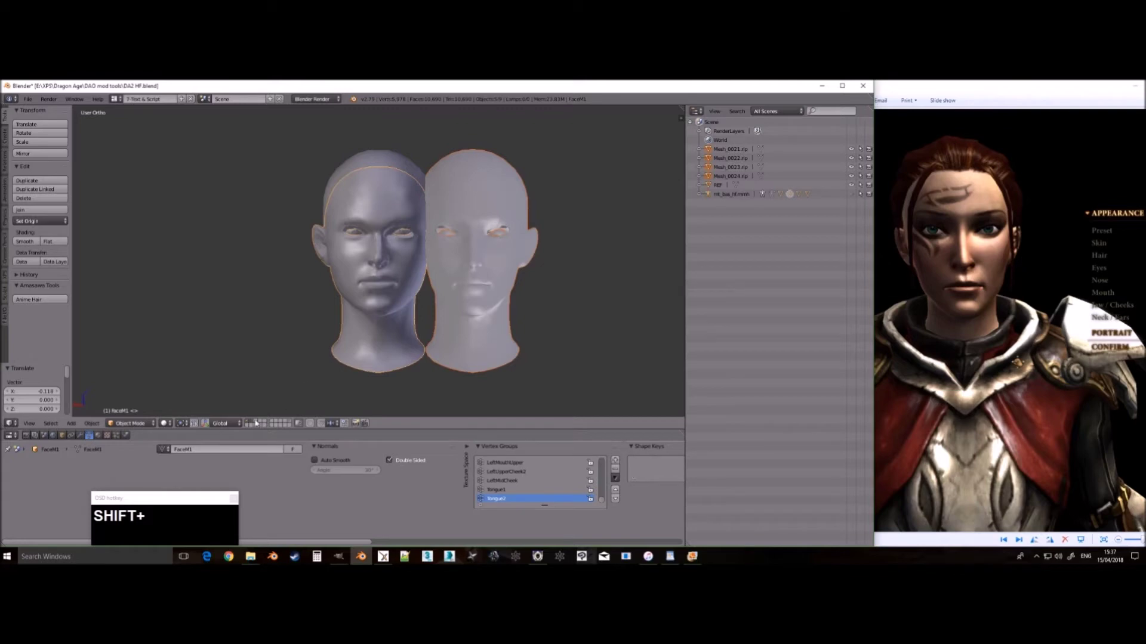
{"action": "left_click", "coordinate": [254, 423]}
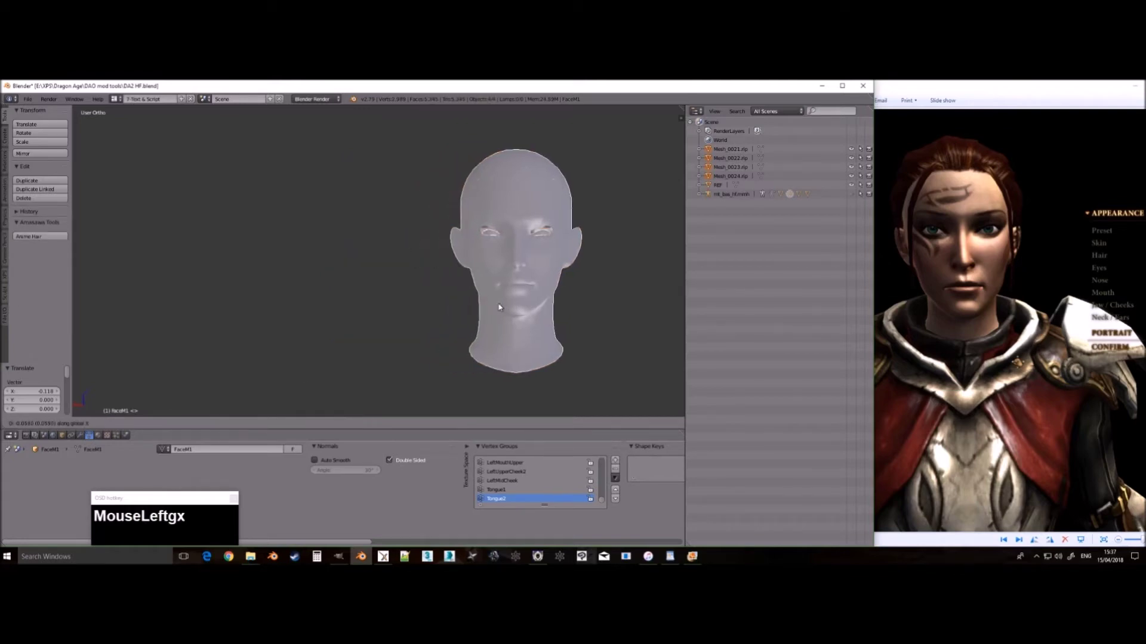
{"action": "left_click", "coordinate": [517, 306]}
{"action": "left_click", "coordinate": [249, 422]}
Step: Select the ripped and original heads in turn and orbit to compare them
{"action": "scroll", "scroll_direction": "up", "scroll_amount": 3}
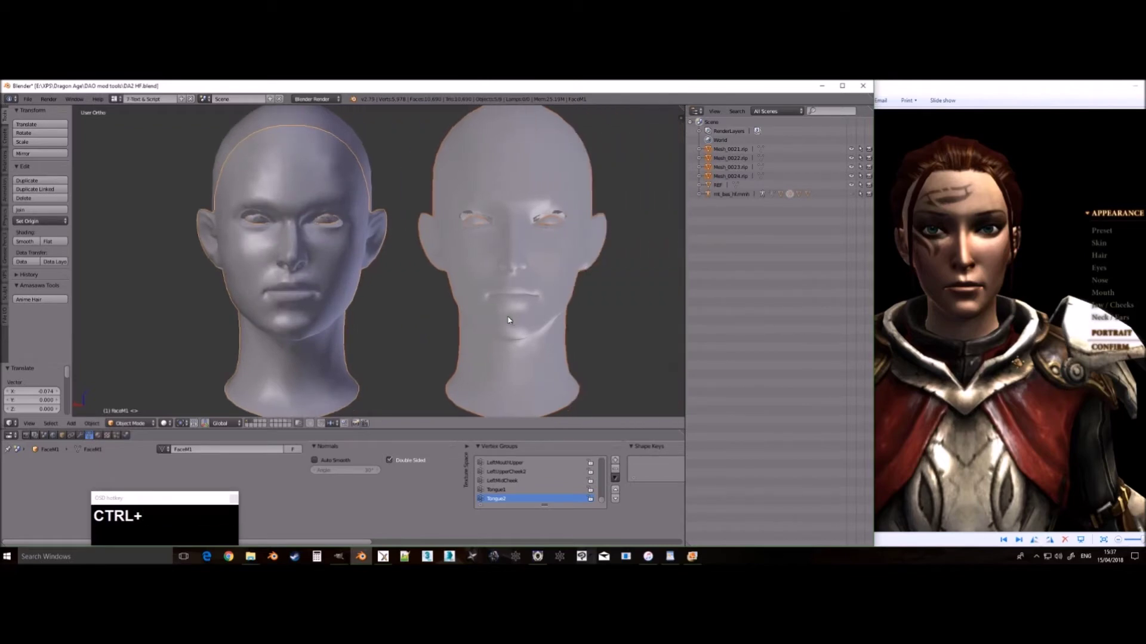
{"action": "scroll", "scroll_direction": "down", "scroll_amount": 3}
{"action": "right_click", "coordinate": [504, 292]}
{"action": "right_click", "coordinate": [354, 268]}
{"action": "middle_click", "coordinate": [672, 503]}
{"action": "left_click_drag", "start_coordinate": [504, 478], "coordinate": [506, 470]}
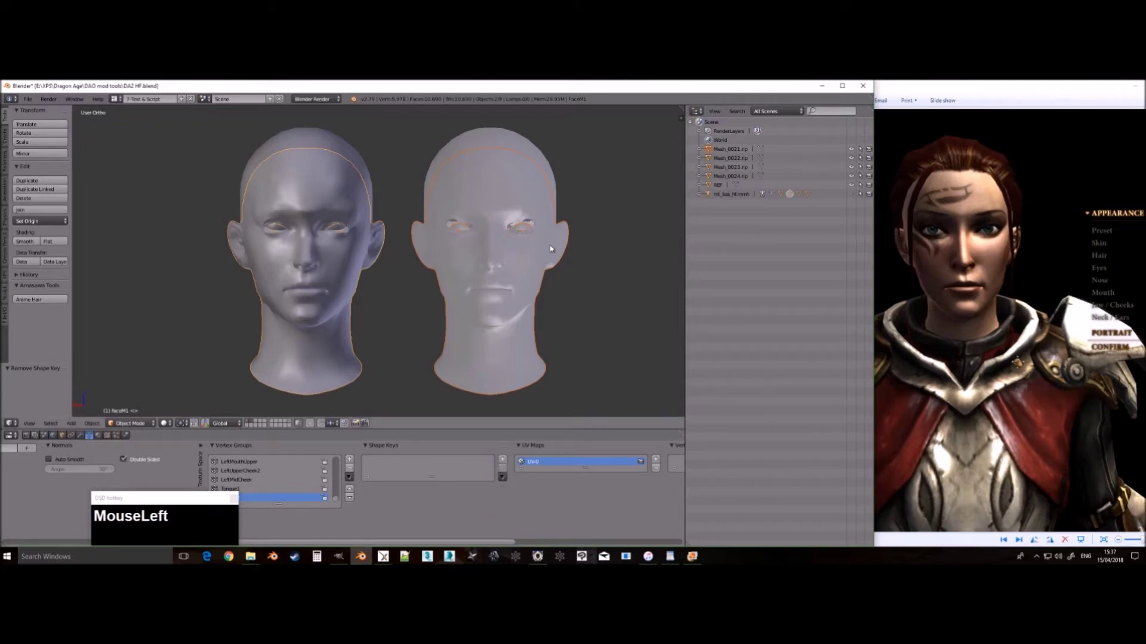
Step: Hide both head meshes, then select and hide the eyelash meshes
{"action": "right_click", "coordinate": [560, 250]}
{"action": "right_click", "coordinate": [371, 243]}
{"action": "key", "text": "shift+h"}
{"action": "right_click", "coordinate": [525, 225]}
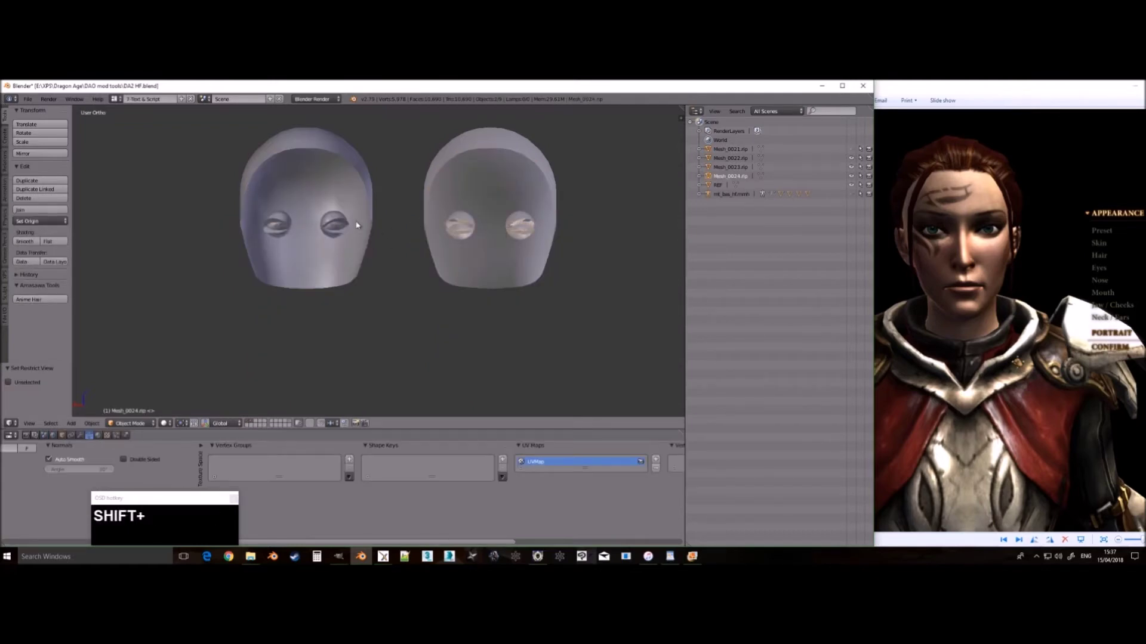
{"action": "right_click", "coordinate": [348, 224]}
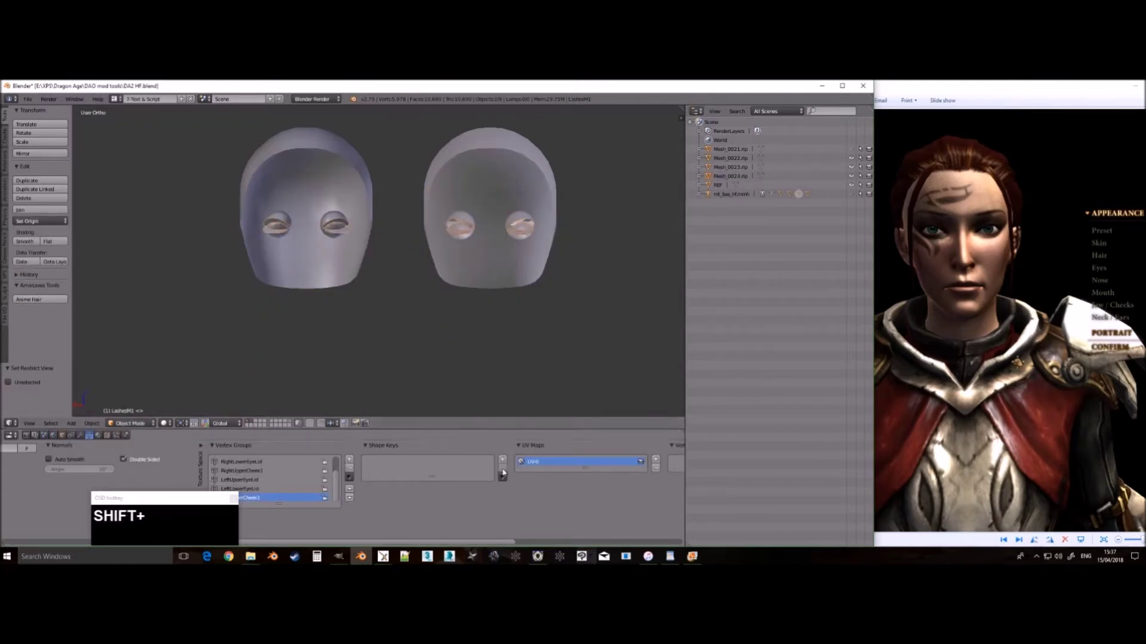
{"action": "left_click", "coordinate": [510, 478]}
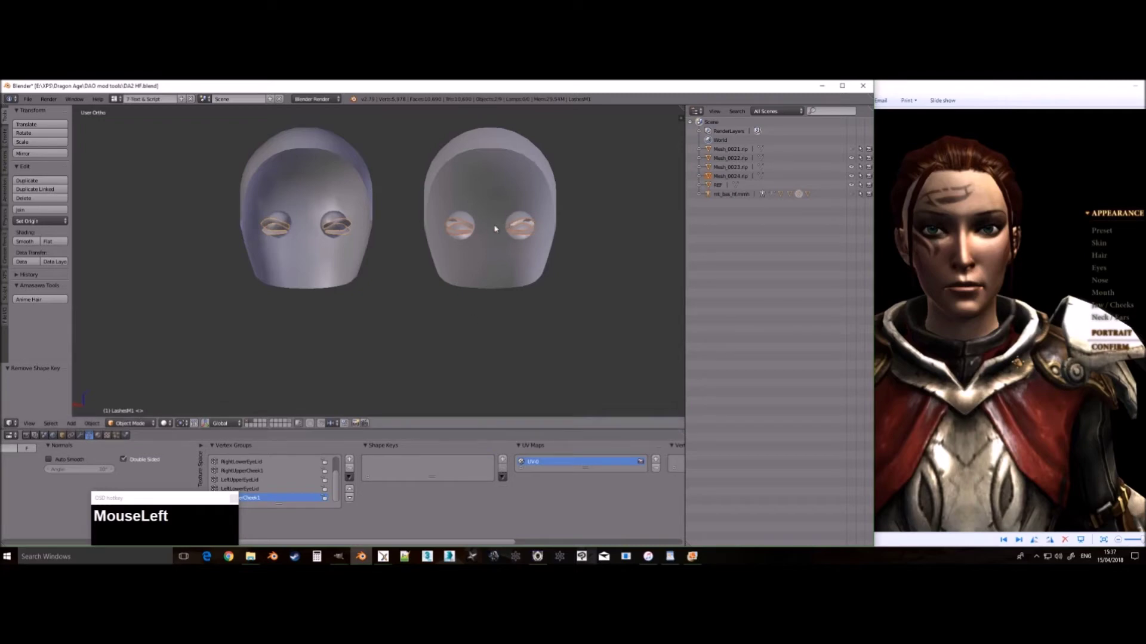
{"action": "key", "text": "h"}
Step: Inspect and hide the eyeball meshes, leaving the scalp shells selected for comparison
{"action": "right_click", "coordinate": [464, 230]}
{"action": "right_click", "coordinate": [343, 224]}
{"action": "left_click_drag", "start_coordinate": [506, 482], "coordinate": [509, 471]}
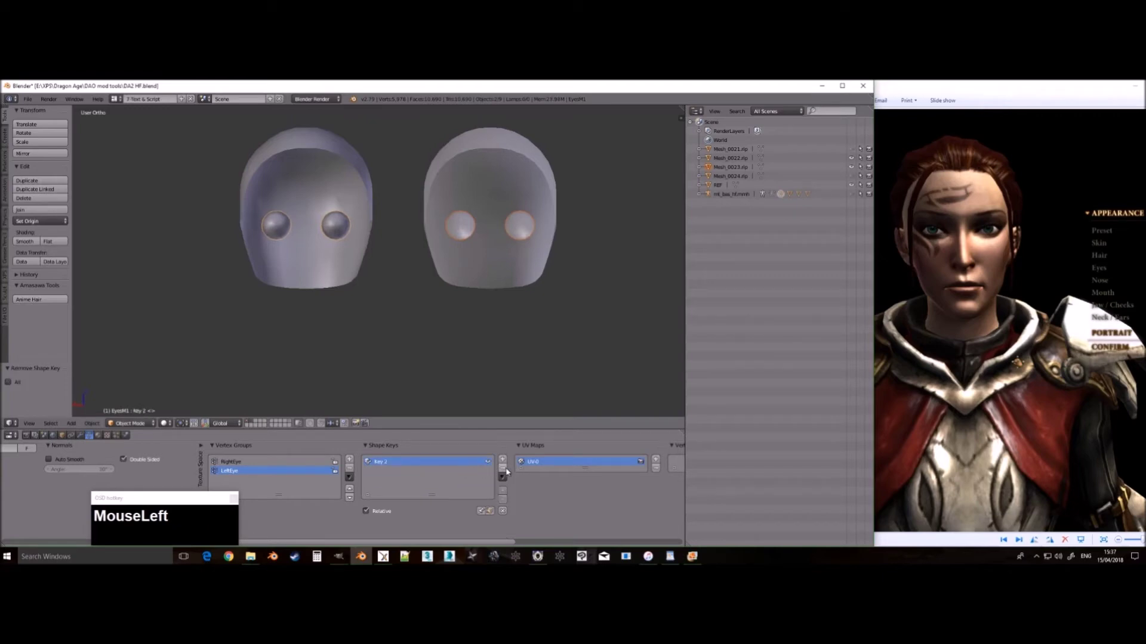
{"action": "key", "text": "h"}
{"action": "right_click", "coordinate": [456, 199]}
{"action": "right_click", "coordinate": [354, 187]}
{"action": "left_click_drag", "start_coordinate": [509, 481], "coordinate": [504, 480]}
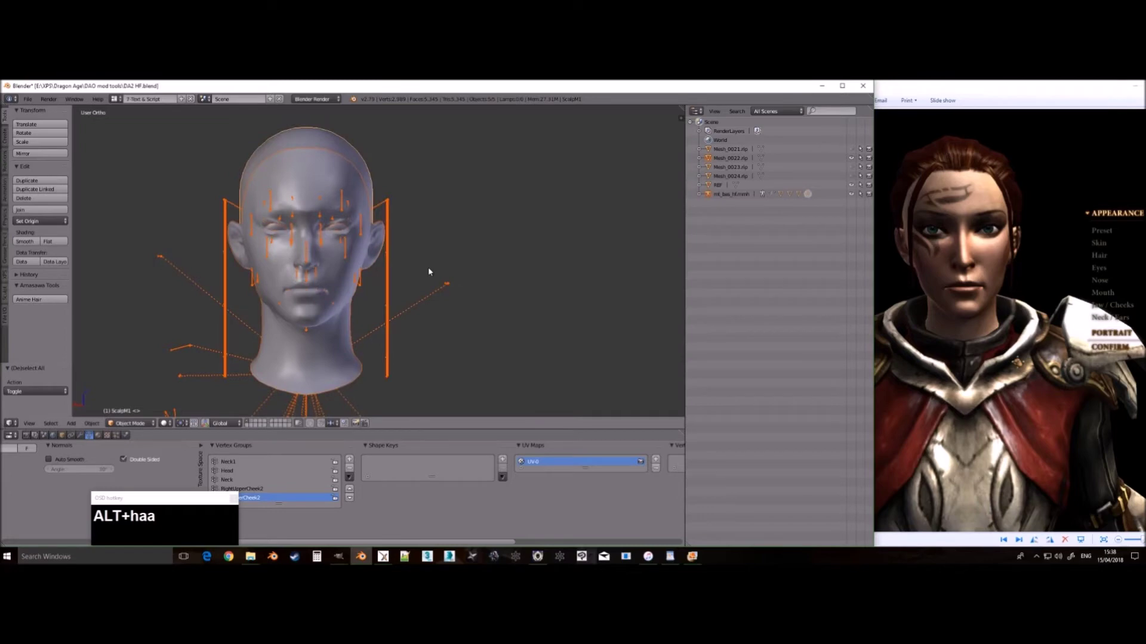
Step: Select the head model and orbit around the facial rig fitted over the ripped scalp
{"action": "scroll", "scroll_direction": "up", "scroll_amount": 3}
{"action": "scroll", "scroll_direction": "up", "scroll_amount": 3}
{"action": "right_click", "coordinate": [108, 440]}
{"action": "left_click_drag", "start_coordinate": [104, 440], "coordinate": [203, 518]}
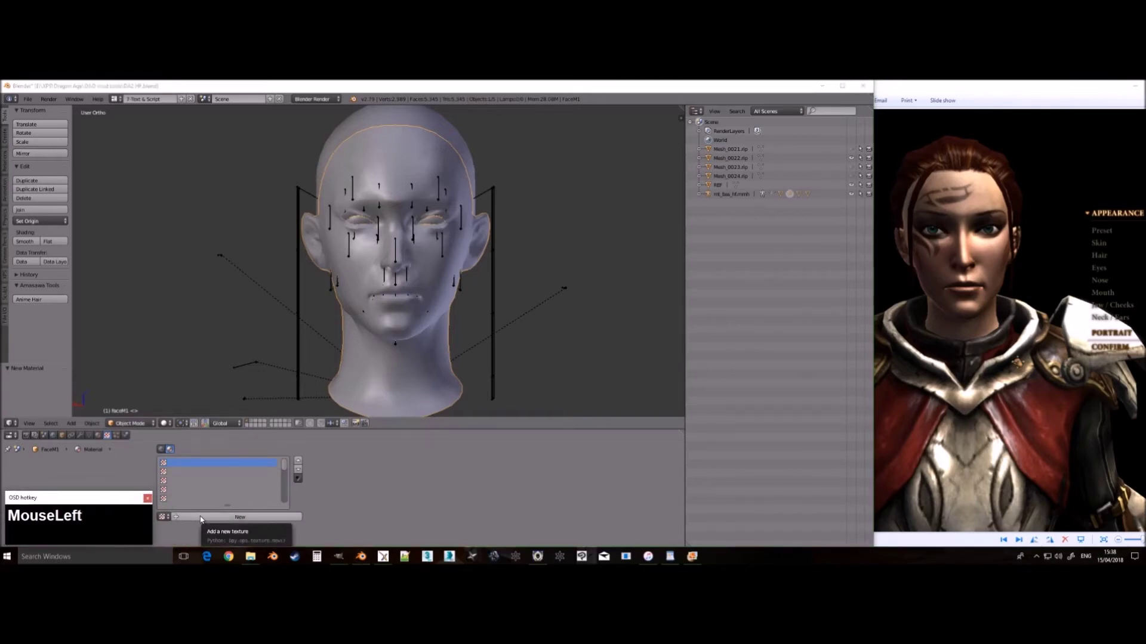
{"action": "scroll", "scroll_direction": "down", "scroll_amount": 3}
{"action": "scroll", "scroll_direction": "up", "scroll_amount": 3}
{"action": "left_click_drag", "start_coordinate": [1026, 224], "coordinate": [815, 198]}
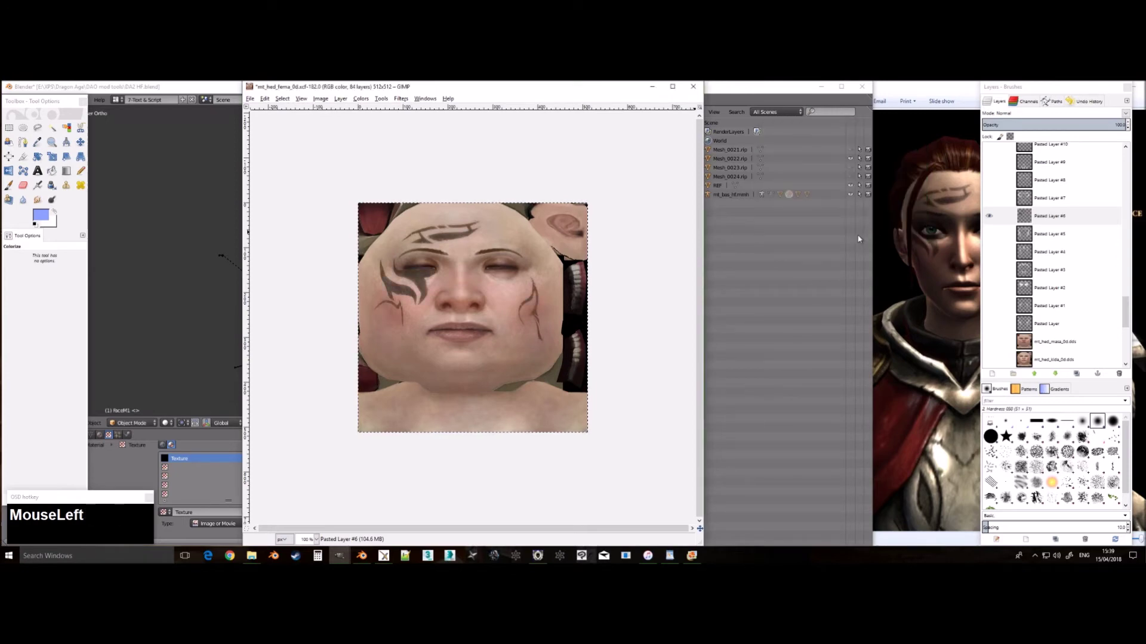
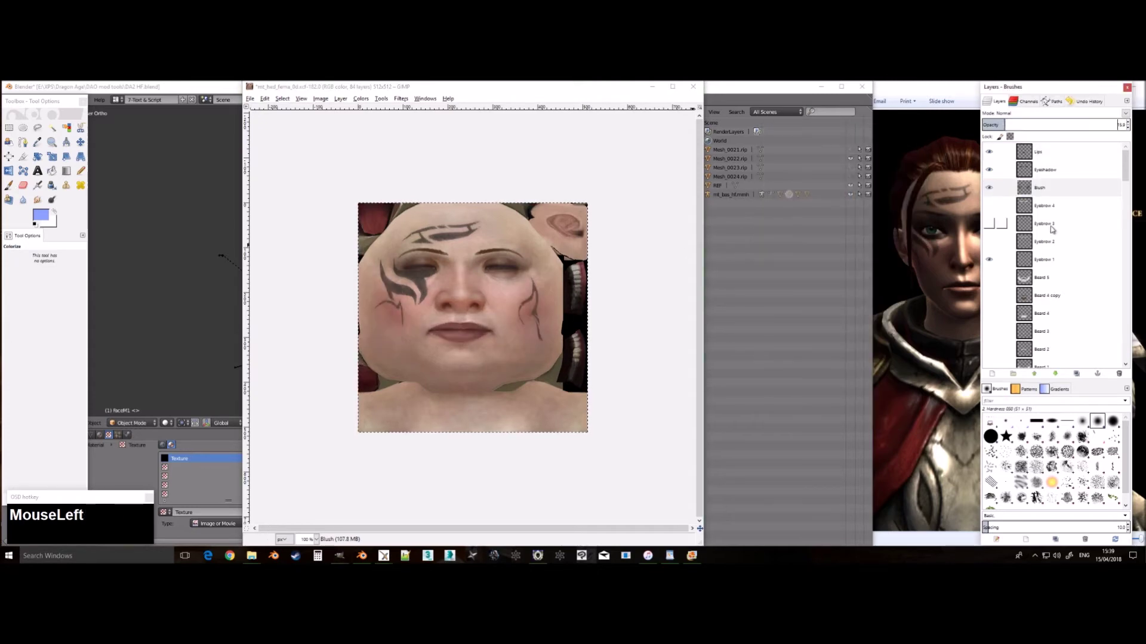
Step: Export mt_hed_fema_0d.png and the head normal map as PNGs into the Head folder
{"action": "left_click", "coordinate": [466, 234]}
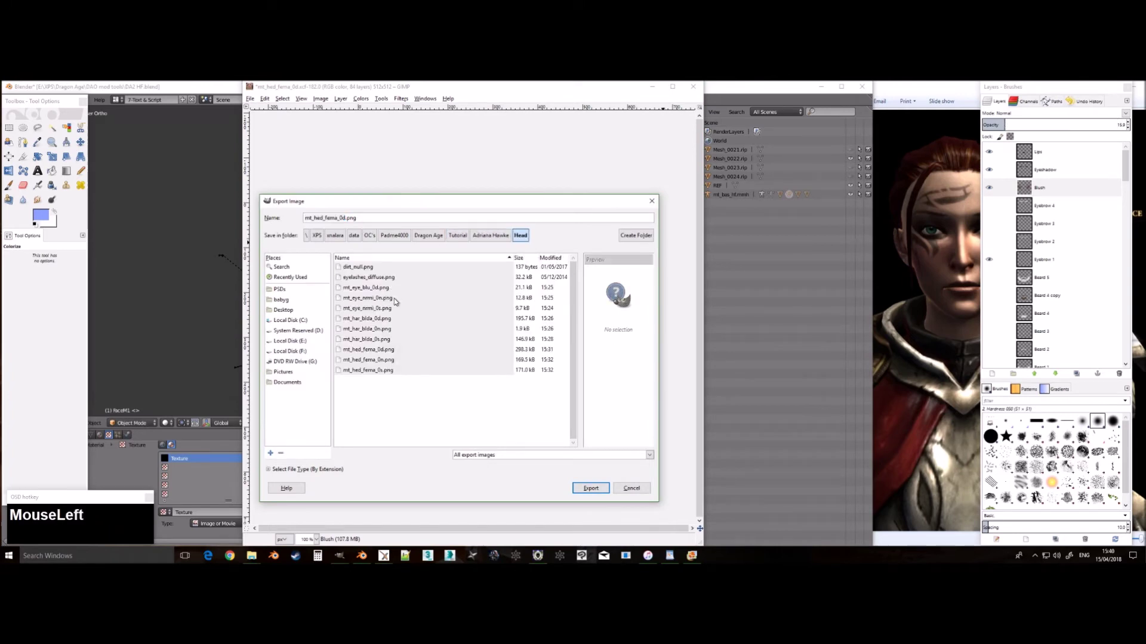
{"action": "key", "text": "Return"}
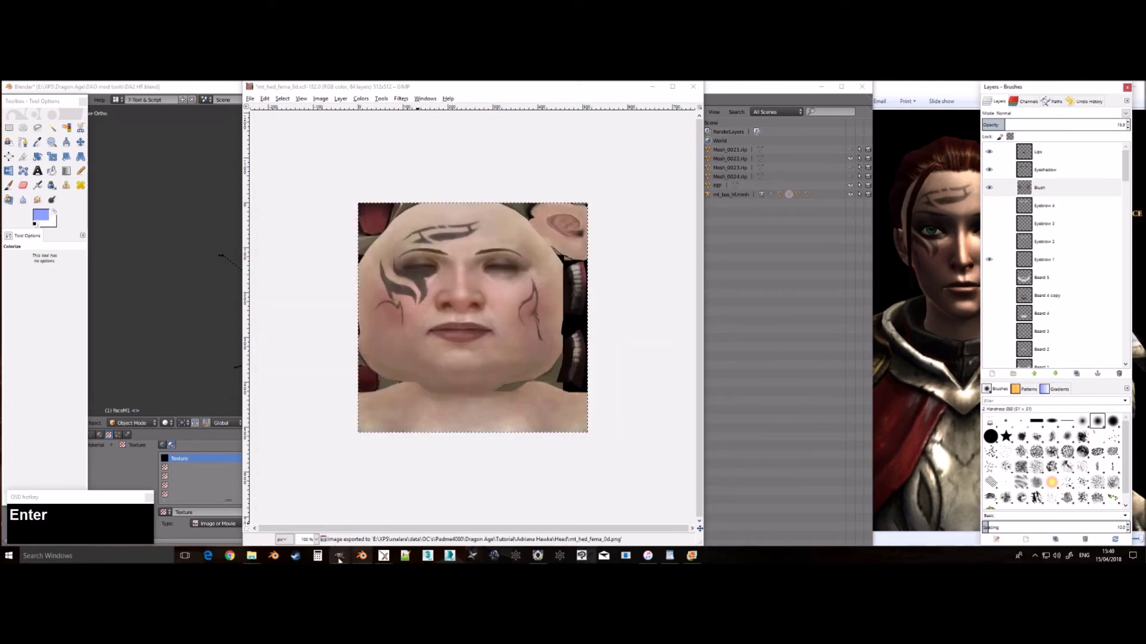
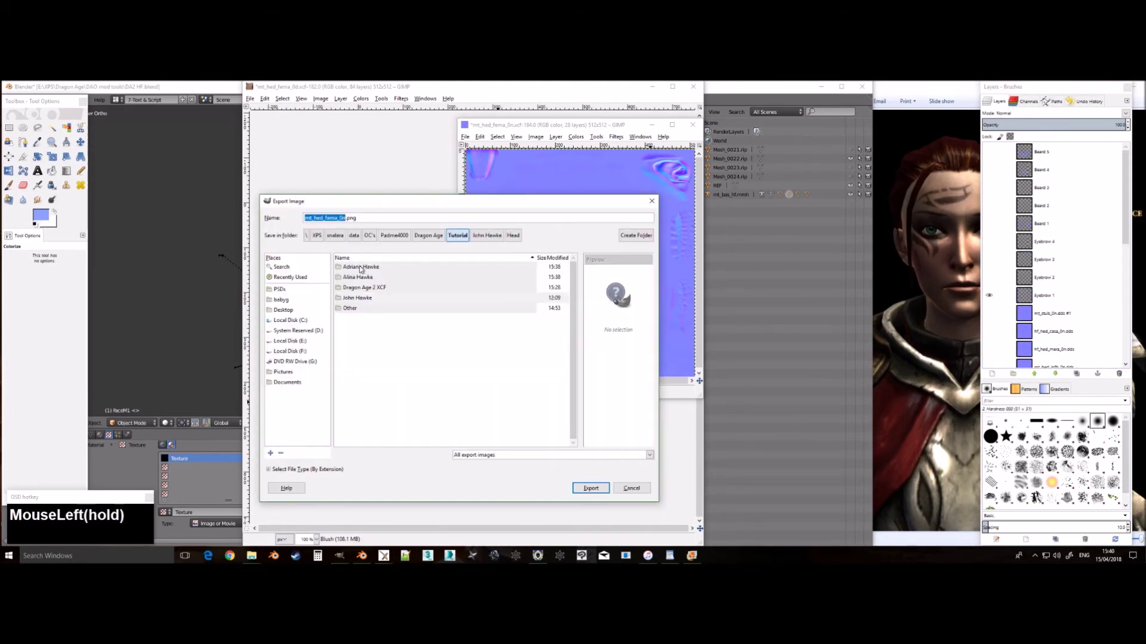
{"action": "key", "text": "Return"}
Step: Load the head skin PNG from the Head folder into the head material's texture slot
{"action": "left_click", "coordinate": [658, 88]}
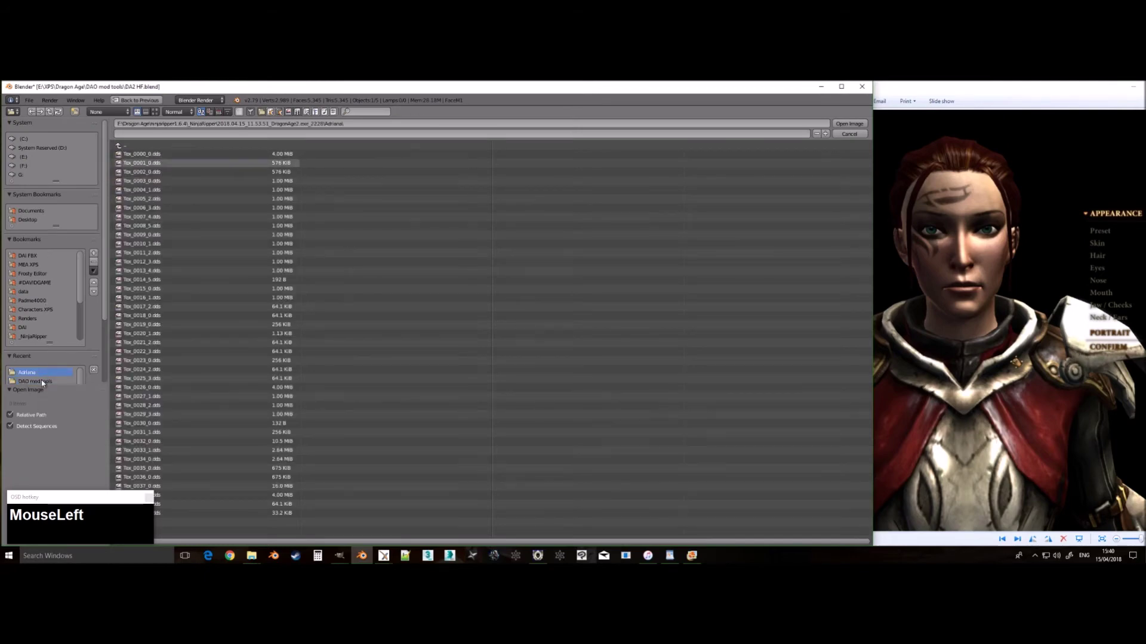
{"action": "scroll", "scroll_direction": "down", "scroll_amount": 3}
{"action": "left_click", "coordinate": [45, 382]}
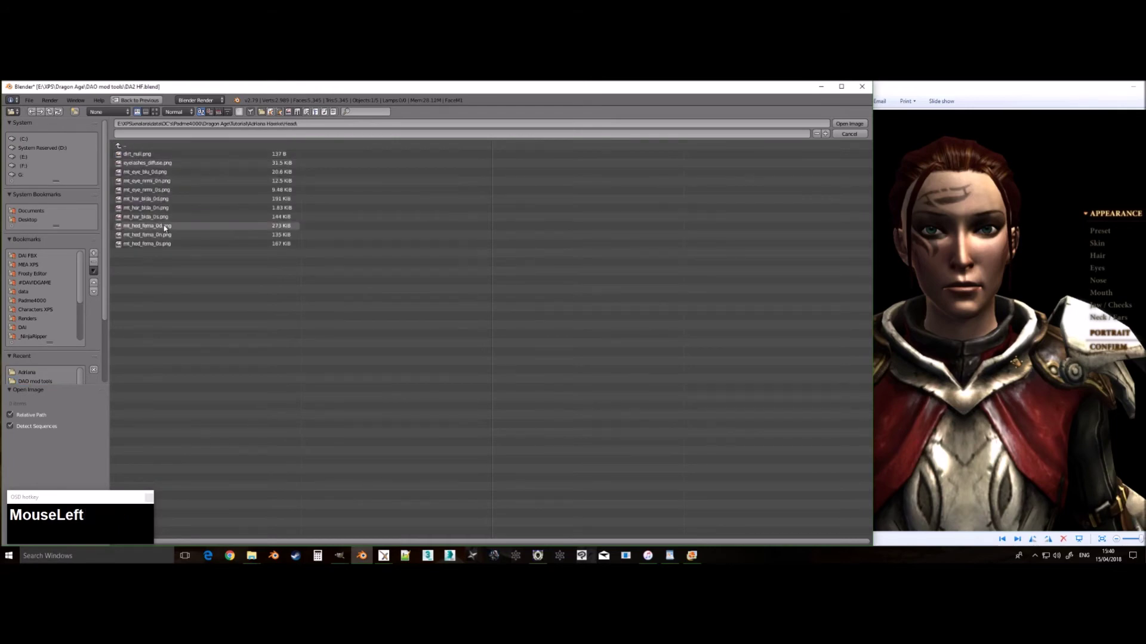
{"action": "key", "text": "Return"}
{"action": "scroll", "scroll_direction": "up", "scroll_amount": 3}
{"action": "left_click", "coordinate": [161, 475]}
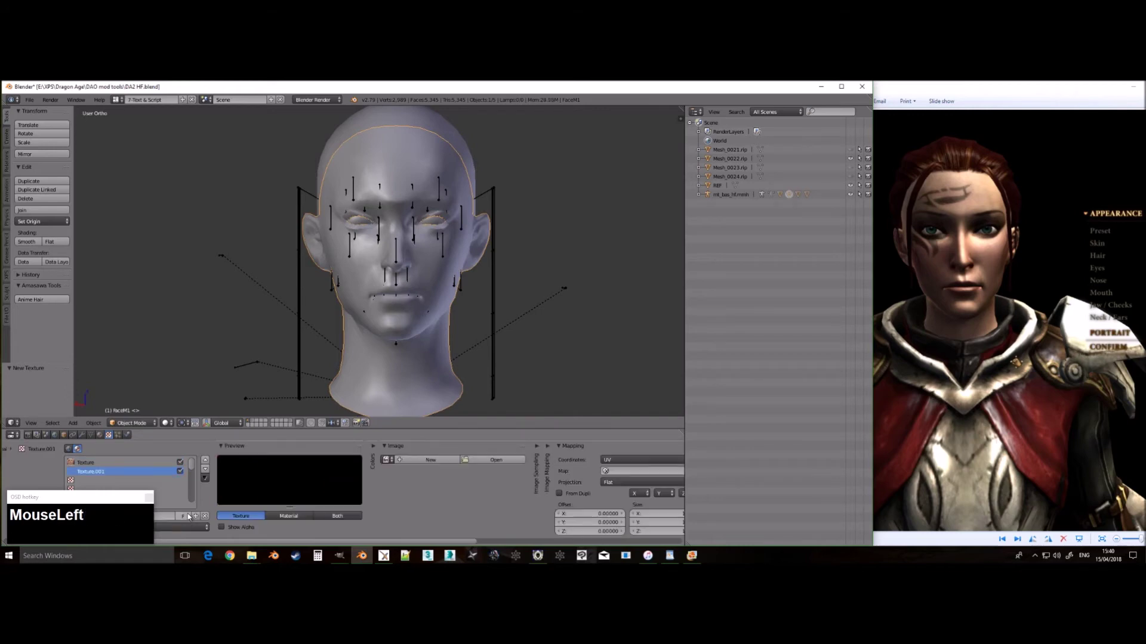
Step: Load the next head PNG texture from the Head folder
{"action": "left_click_drag", "start_coordinate": [395, 487], "coordinate": [596, 460]}
{"action": "left_click", "coordinate": [598, 460]}
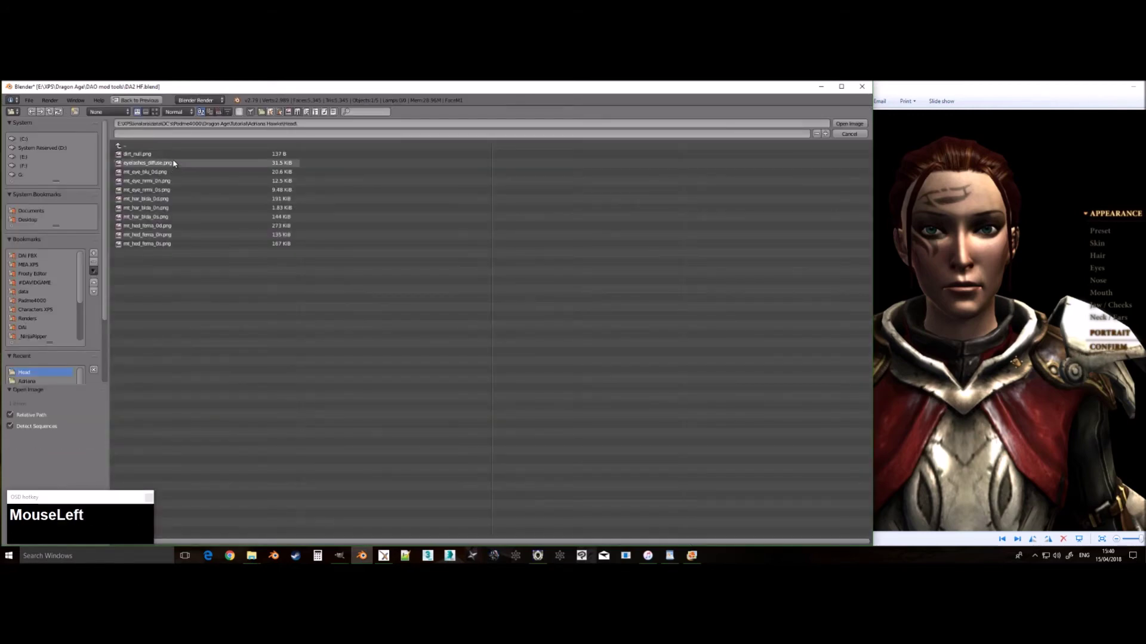
{"action": "key", "text": "Return"}
{"action": "left_click", "coordinate": [167, 421]}
{"action": "key", "text": "Return"}
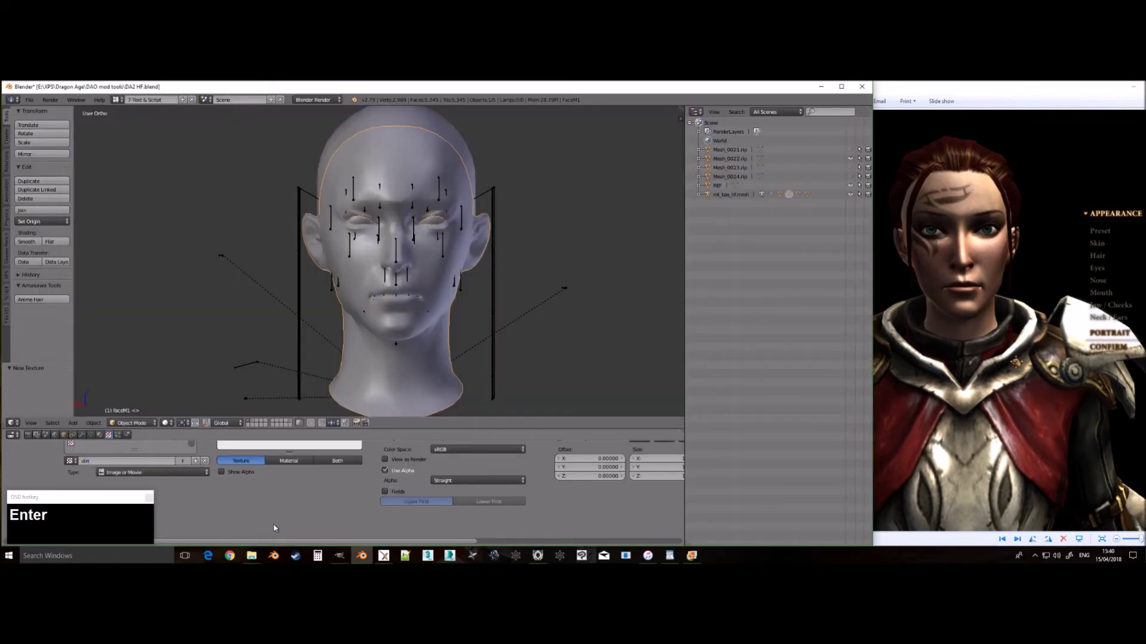
{"action": "middle_click", "coordinate": [363, 446]}
Step: Load another head PNG texture and return to the rigged head in the scene
{"action": "left_click", "coordinate": [234, 462]}
{"action": "scroll", "scroll_direction": "up", "scroll_amount": 3}
{"action": "left_click", "coordinate": [598, 453]}
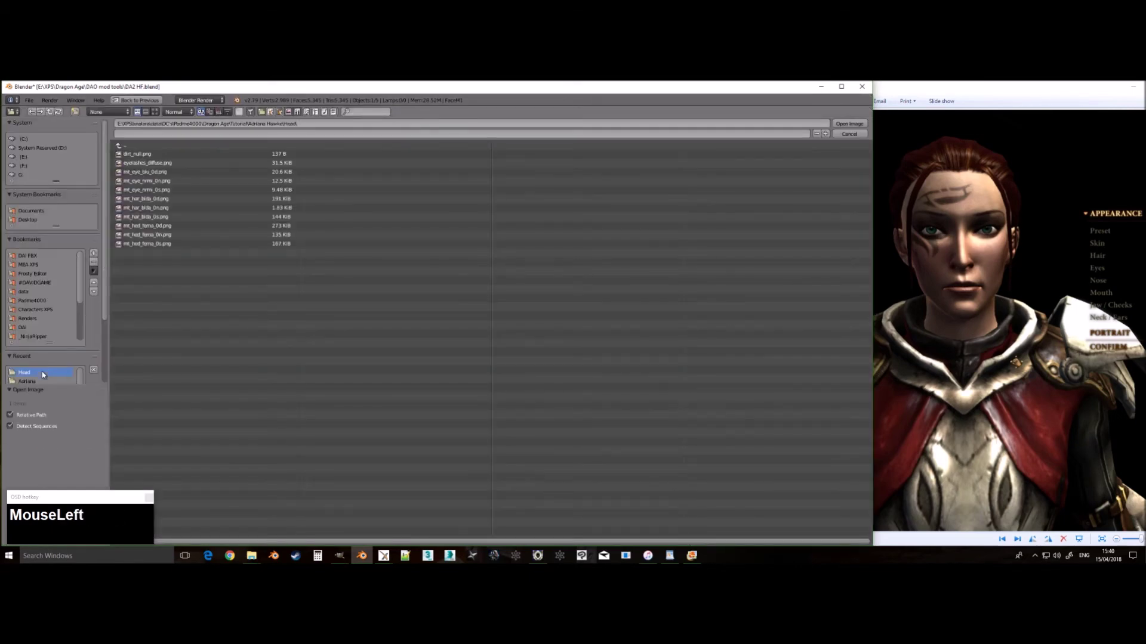
{"action": "key", "text": "Return"}
{"action": "scroll", "scroll_direction": "up", "scroll_amount": 3}
{"action": "left_click", "coordinate": [181, 489]}
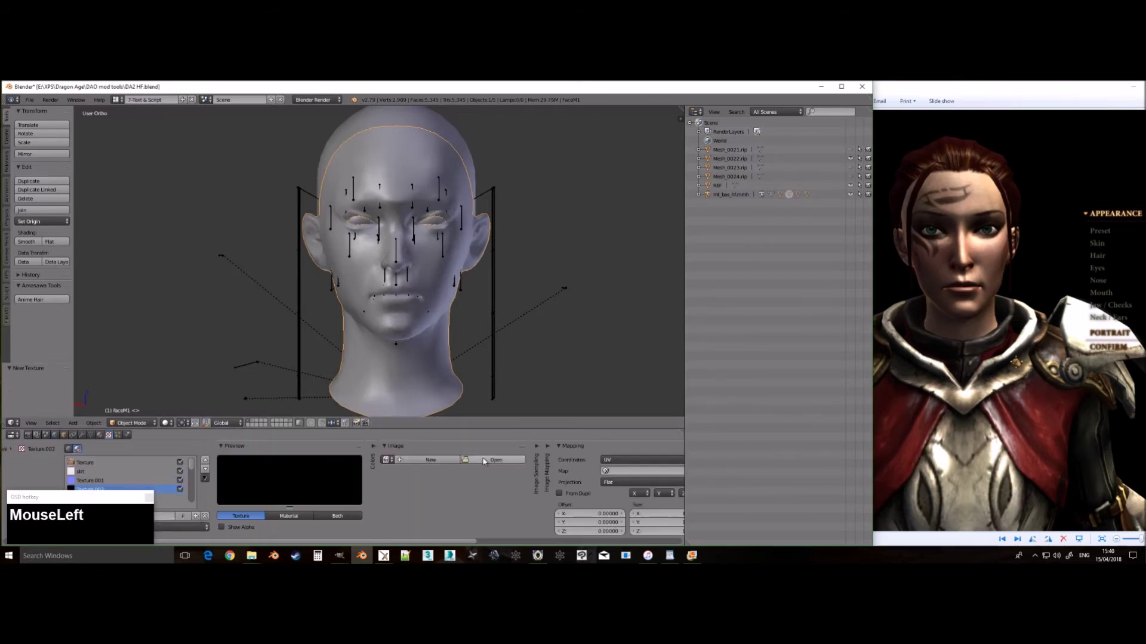
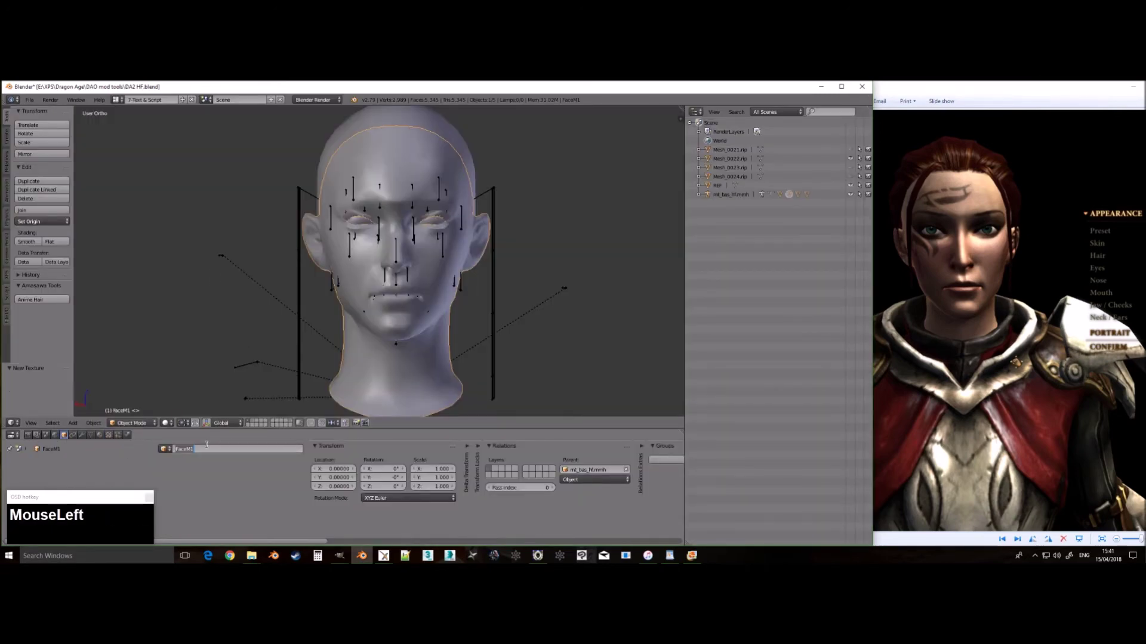
Step: Browse the Head folder for a lash texture and leave without loading one
{"action": "type", "text": "f"}
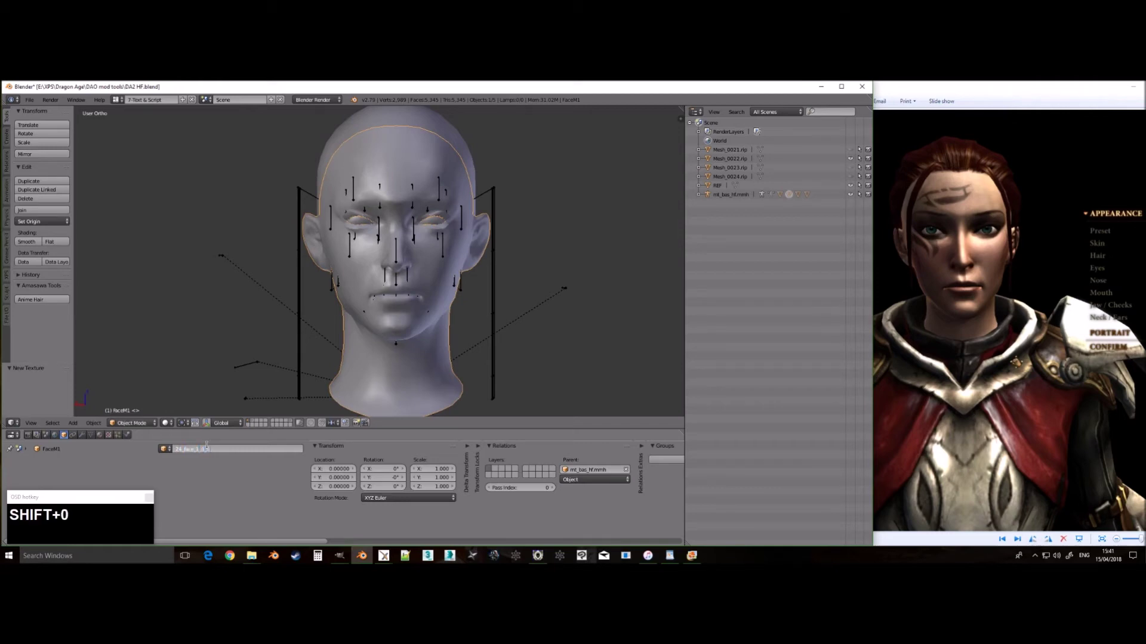
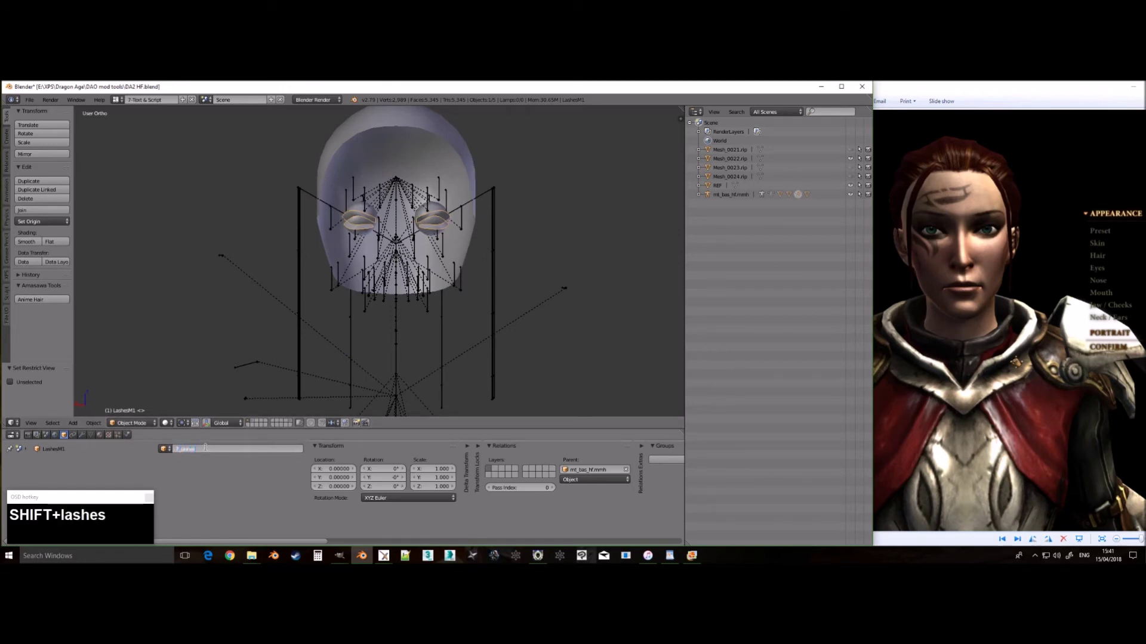
{"action": "key", "text": "Return"}
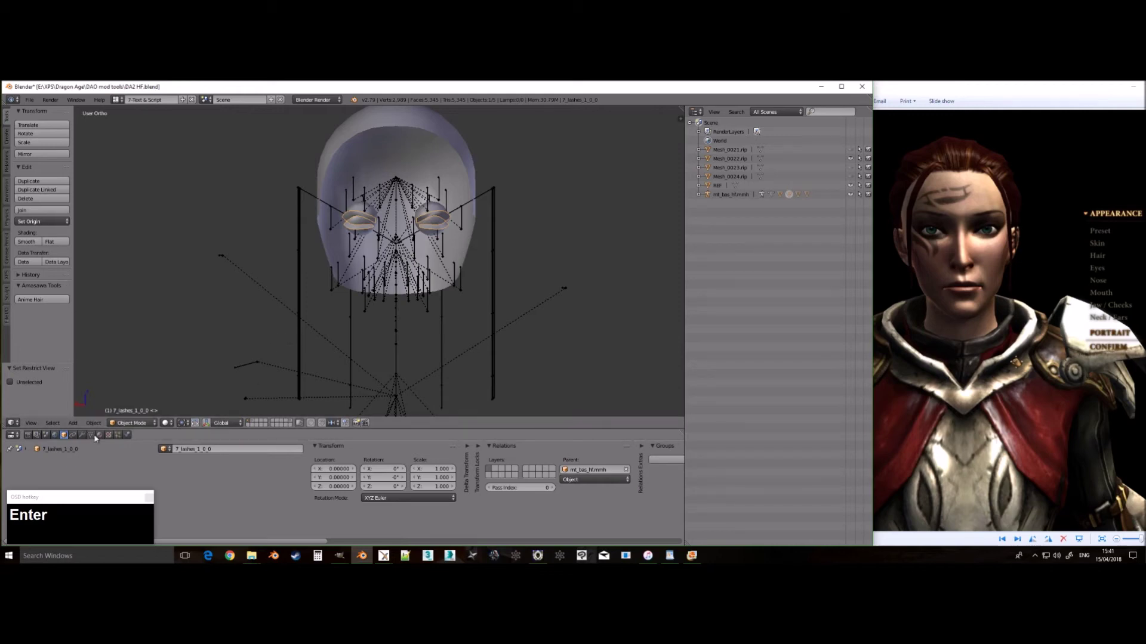
{"action": "left_click", "coordinate": [167, 421]}
{"action": "scroll", "scroll_direction": "up", "scroll_amount": 3}
{"action": "left_click", "coordinate": [109, 440]}
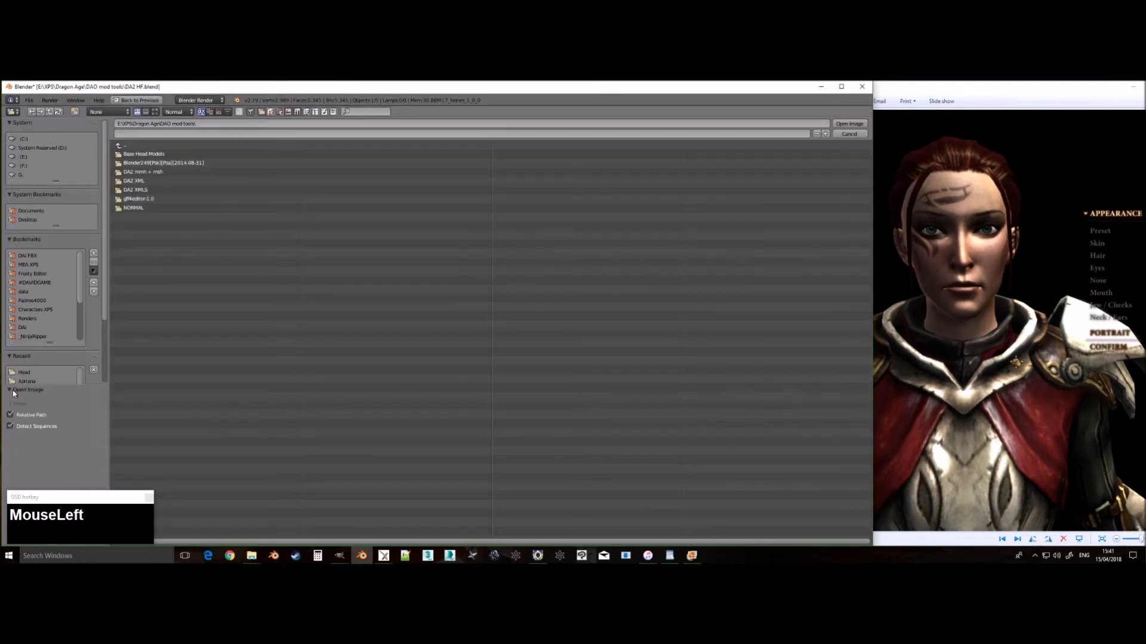
{"action": "key", "text": "Return"}
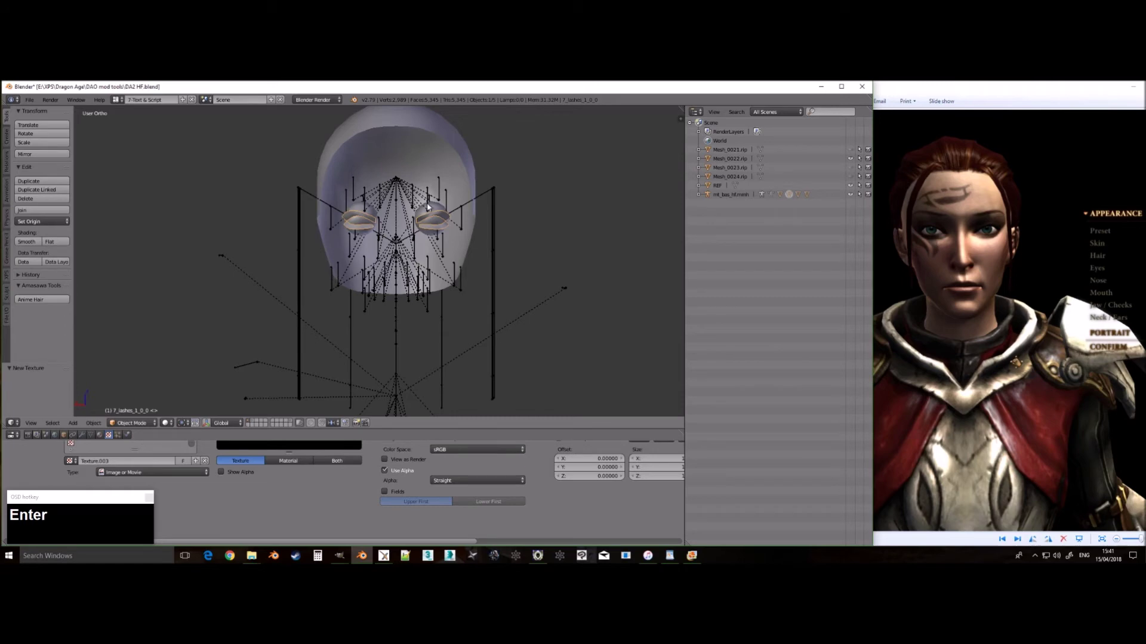
Step: Hide the eyelash mesh, select the eyeballs and reopen the image browser for them
{"action": "key", "text": "h"}
{"action": "right_click", "coordinate": [442, 217]}
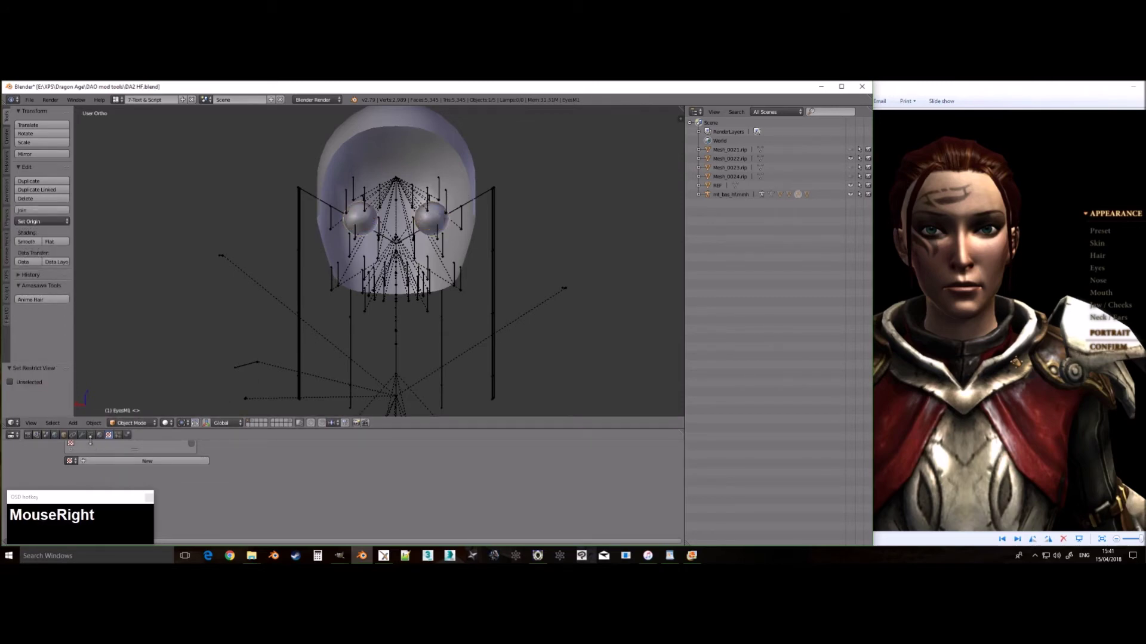
{"action": "left_click", "coordinate": [107, 438]}
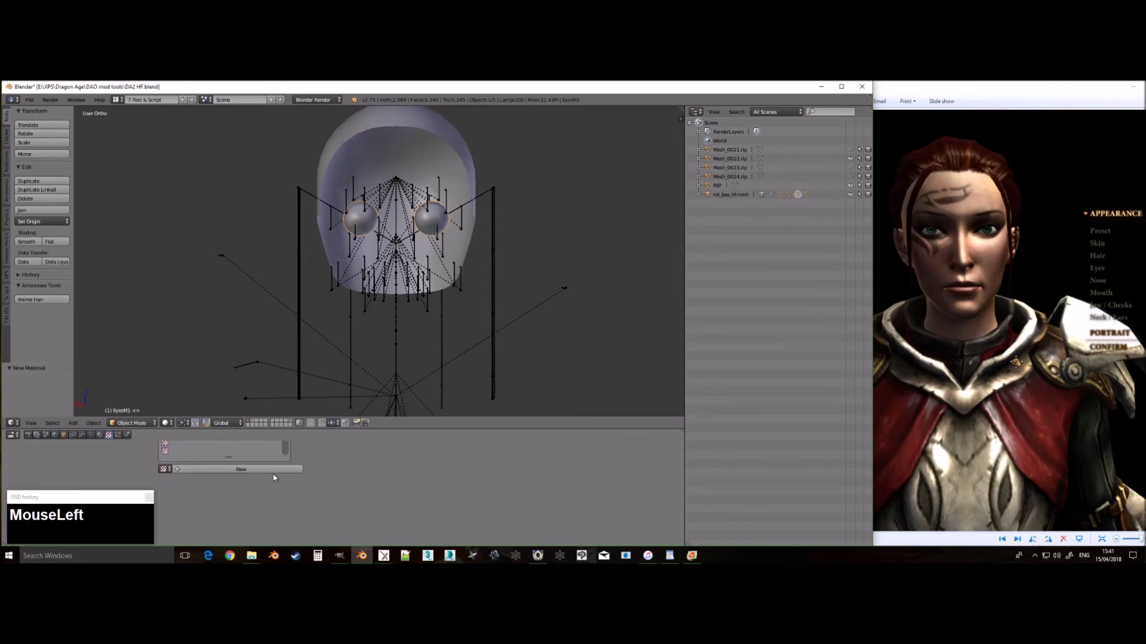
{"action": "scroll", "scroll_direction": "up", "scroll_amount": 3}
Step: Browse through the mod tools folders to the Head folder and load the eye texture
{"action": "left_click", "coordinate": [571, 461]}
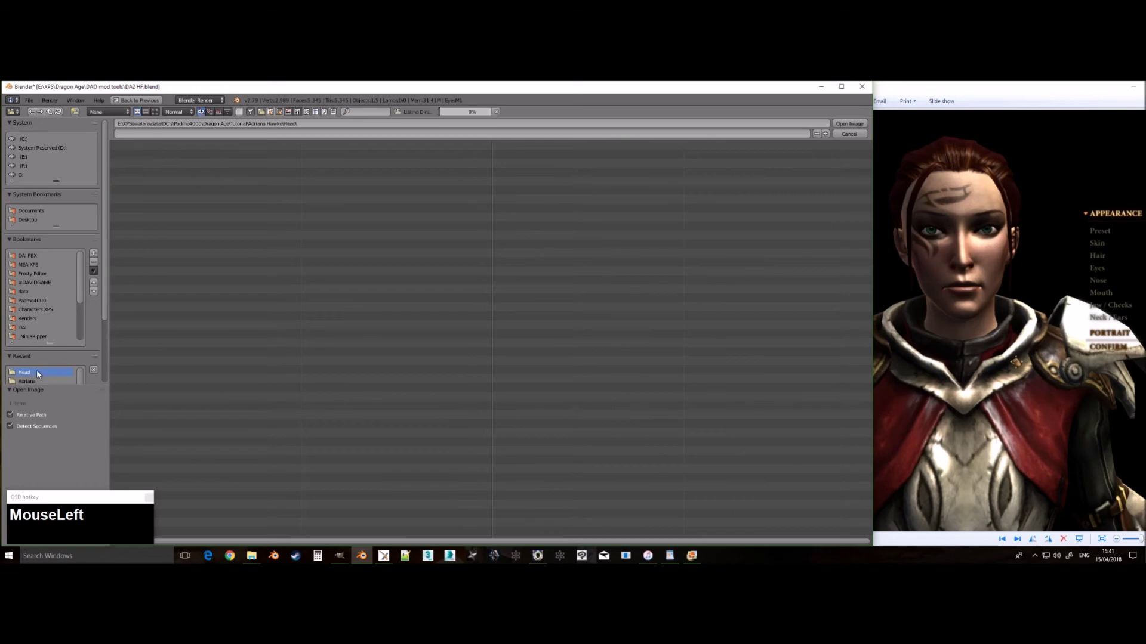
{"action": "key", "text": "Return"}
{"action": "scroll", "scroll_direction": "up", "scroll_amount": 3}
{"action": "left_click", "coordinate": [155, 475]}
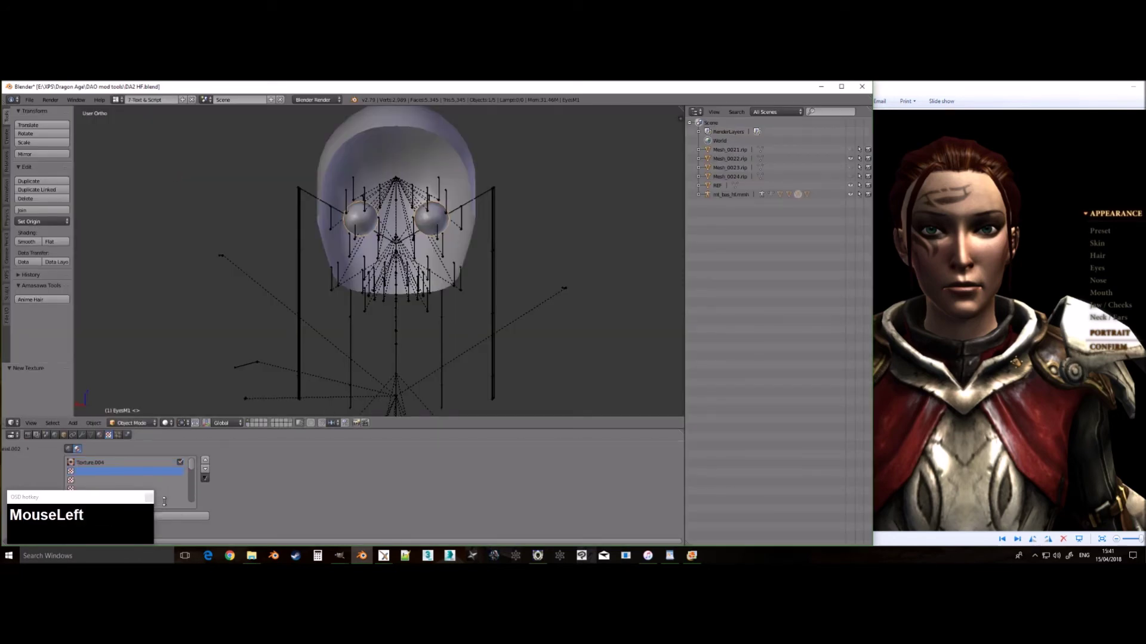
{"action": "scroll", "scroll_direction": "down", "scroll_amount": 3}
{"action": "left_click", "coordinate": [78, 472]}
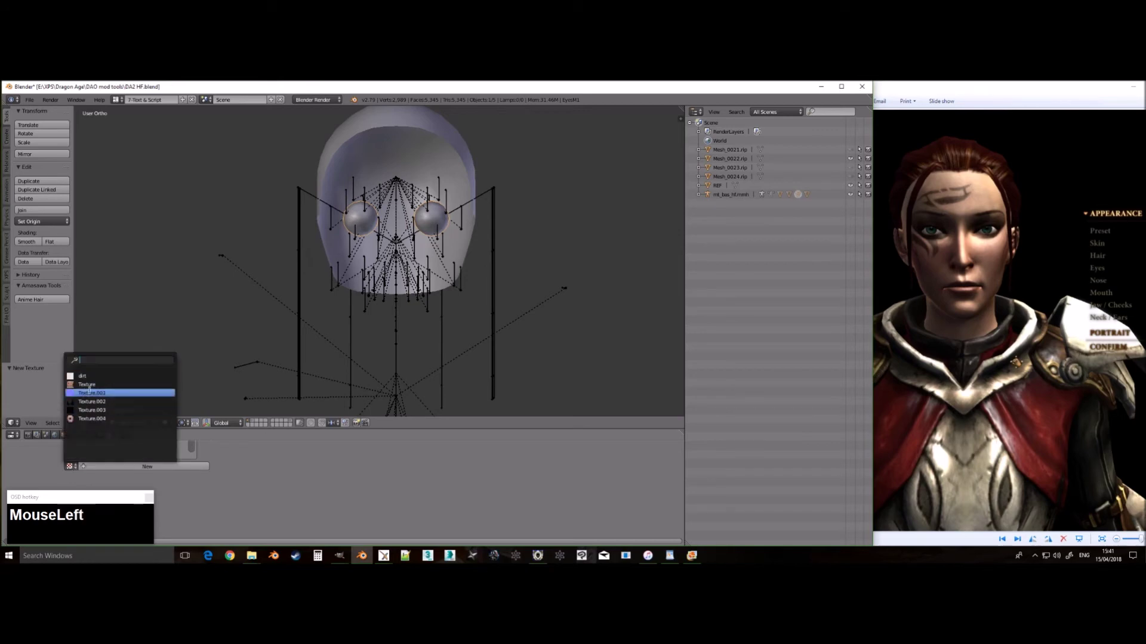
{"action": "scroll", "scroll_direction": "up", "scroll_amount": 3}
{"action": "left_click", "coordinate": [147, 468]}
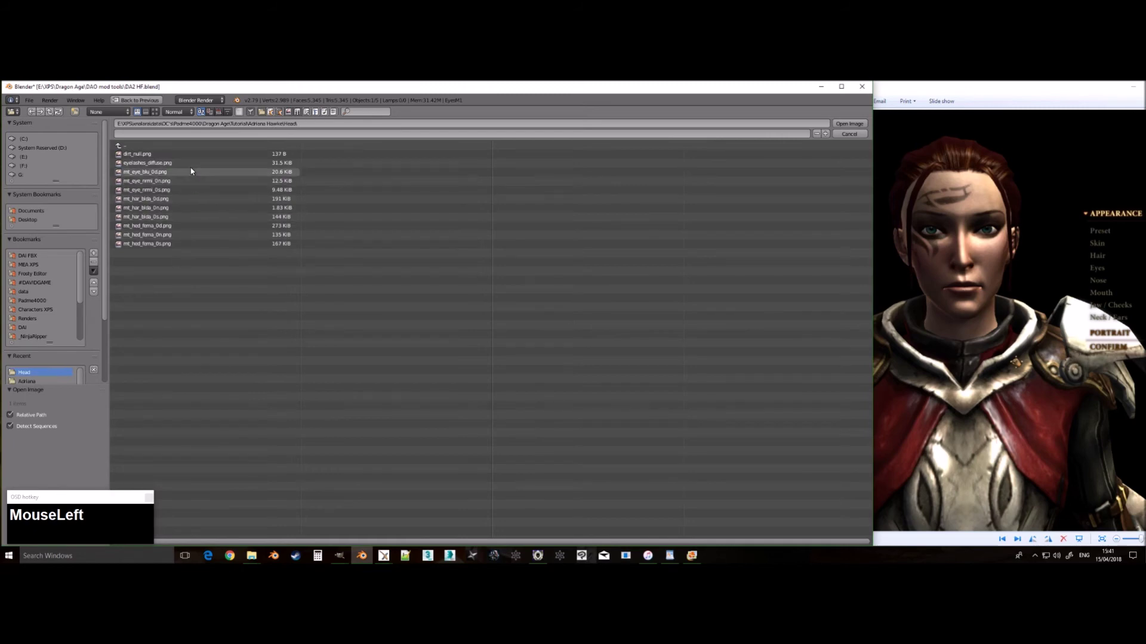
{"action": "key", "text": "Return"}
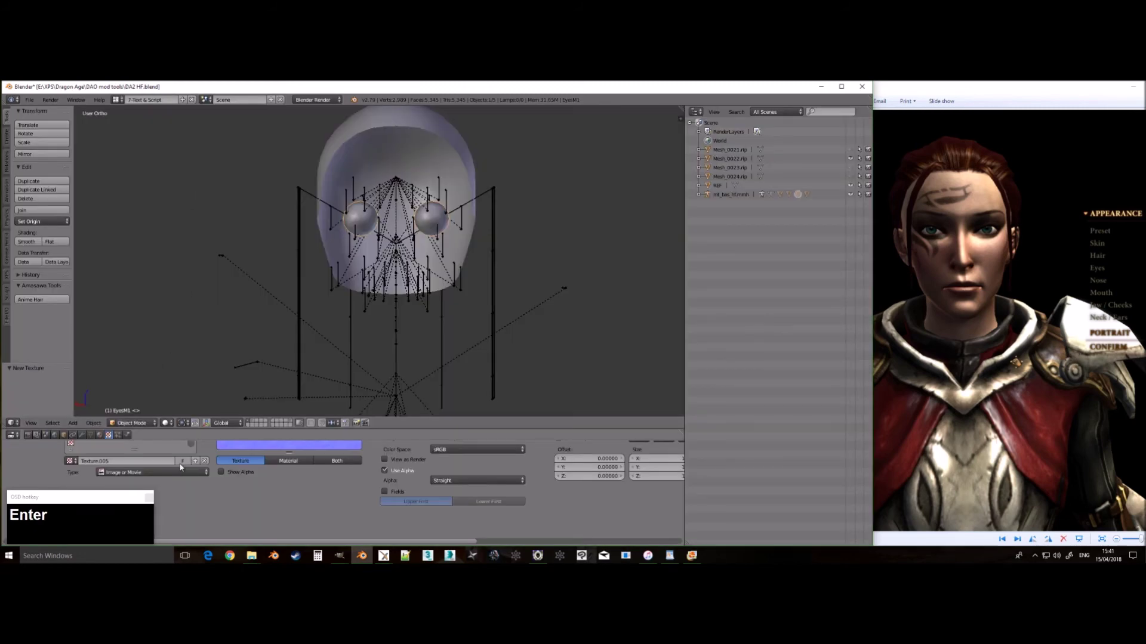
Step: Browse for a further texture, then leave the file browser back to the head scene
{"action": "scroll", "scroll_direction": "up", "scroll_amount": 3}
{"action": "left_click_drag", "start_coordinate": [169, 469], "coordinate": [188, 506]}
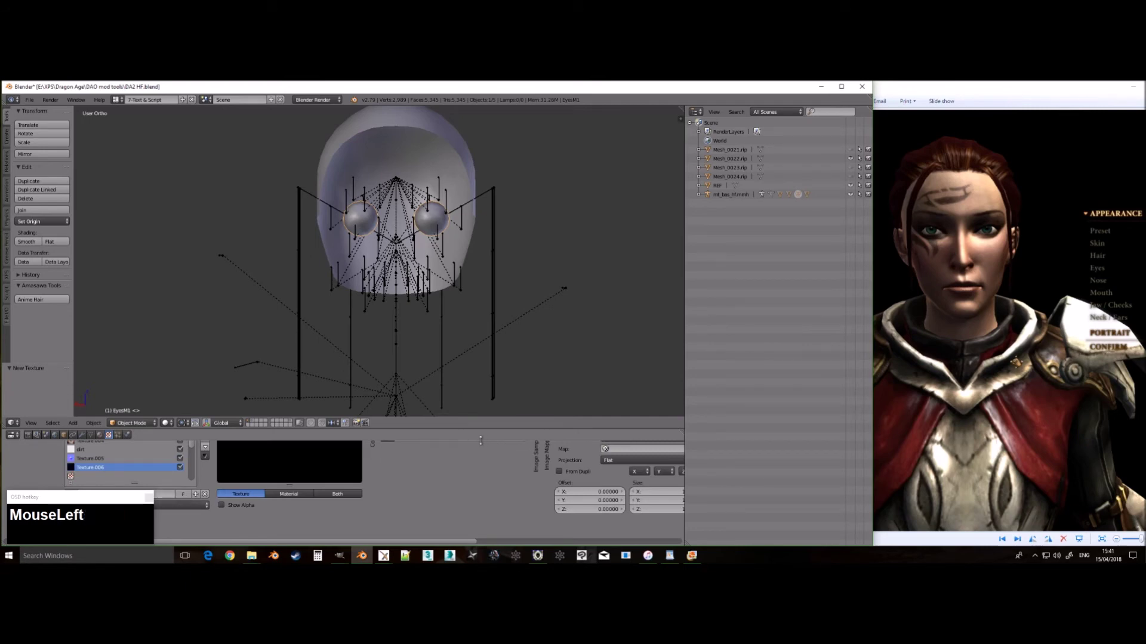
{"action": "scroll", "scroll_direction": "up", "scroll_amount": 3}
{"action": "left_click", "coordinate": [490, 461]}
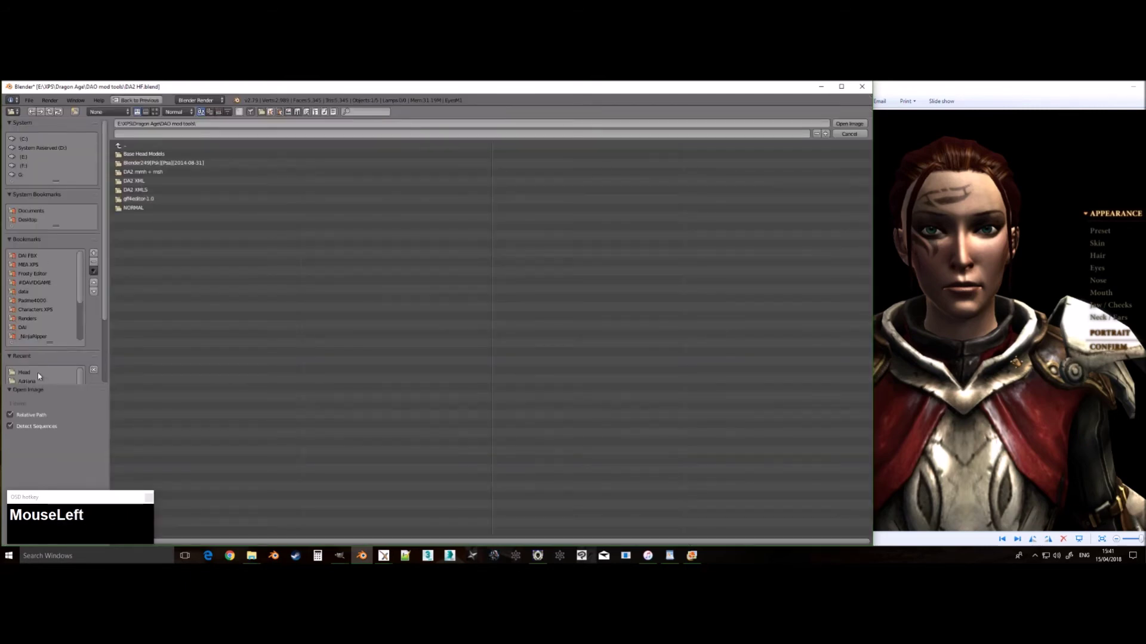
{"action": "key", "text": "Return"}
{"action": "scroll", "scroll_direction": "up", "scroll_amount": 3}
{"action": "scroll", "scroll_direction": "down", "scroll_amount": 3}
{"action": "scroll", "scroll_direction": "up", "scroll_amount": 3}
{"action": "left_click", "coordinate": [70, 437]}
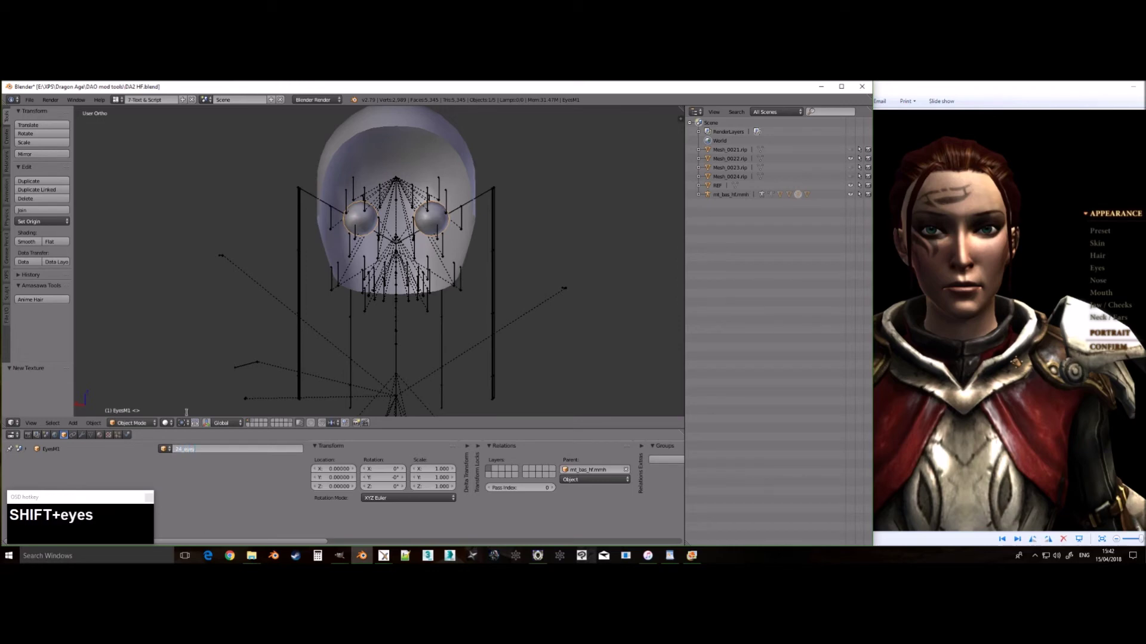
{"action": "key", "text": "Return"}
Step: Hide the eyes, select the scalp mesh and browse into the tutorial's Head textures folder
{"action": "key", "text": "h"}
{"action": "right_click", "coordinate": [438, 136]}
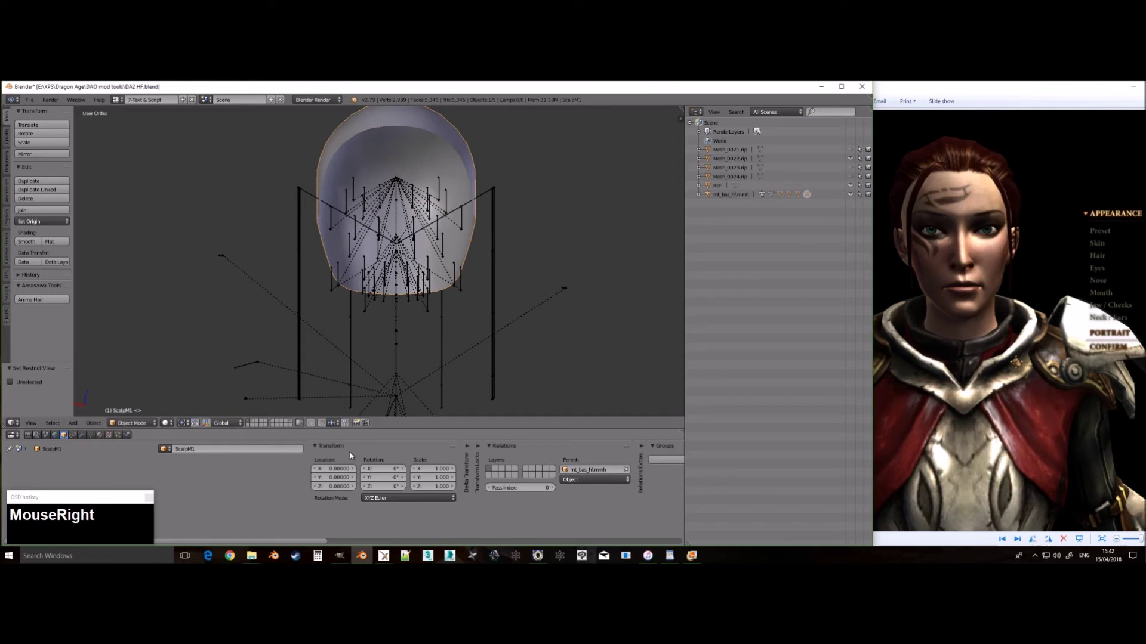
{"action": "left_click", "coordinate": [167, 421]}
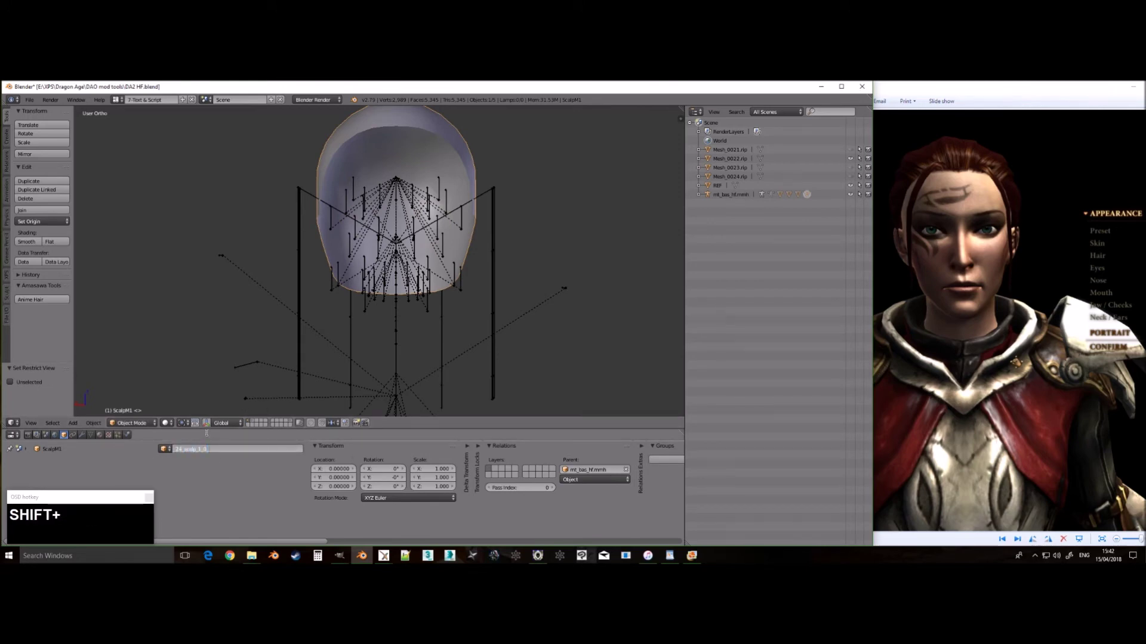
{"action": "key", "text": "Return"}
{"action": "scroll", "scroll_direction": "up", "scroll_amount": 3}
{"action": "left_click", "coordinate": [103, 440]}
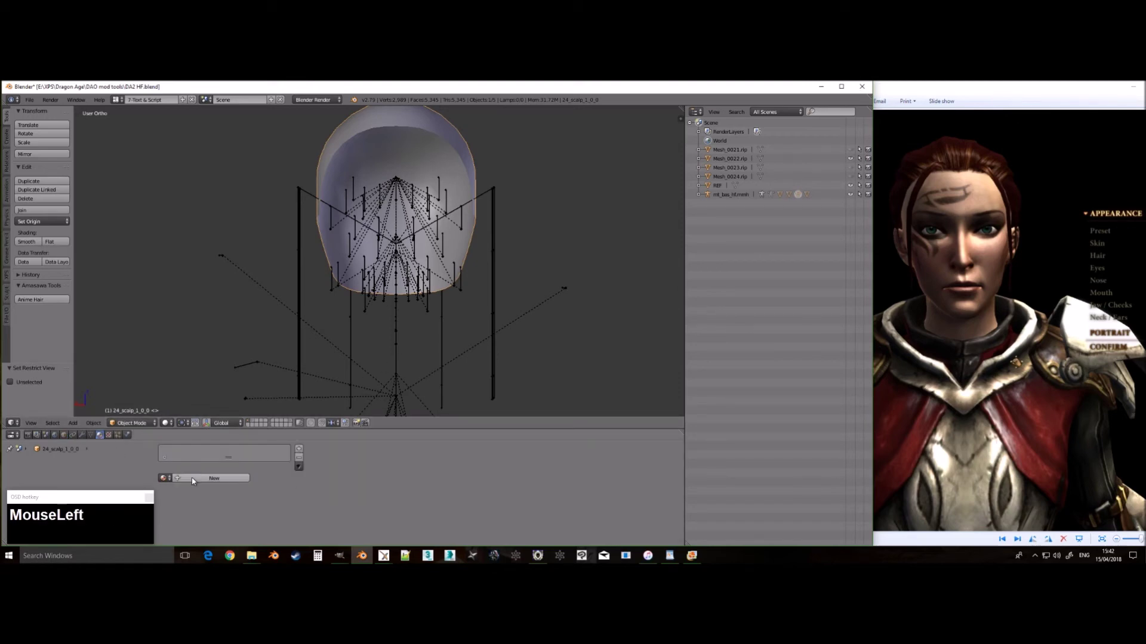
{"action": "left_click_drag", "start_coordinate": [113, 438], "coordinate": [174, 201]}
{"action": "key", "text": "Return"}
Step: Look through the Head-folder PNG textures and load a first mt_hed image onto the scalp
{"action": "scroll", "scroll_direction": "up", "scroll_amount": 3}
{"action": "left_click", "coordinate": [129, 453]}
{"action": "scroll", "scroll_direction": "down", "scroll_amount": 3}
{"action": "left_click", "coordinate": [75, 459]}
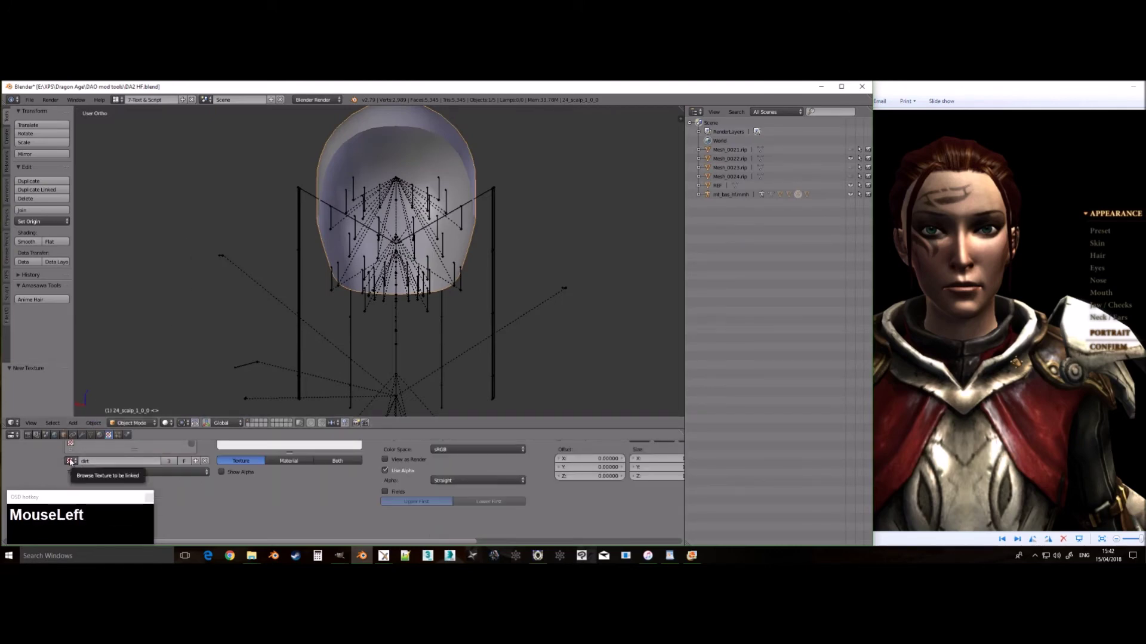
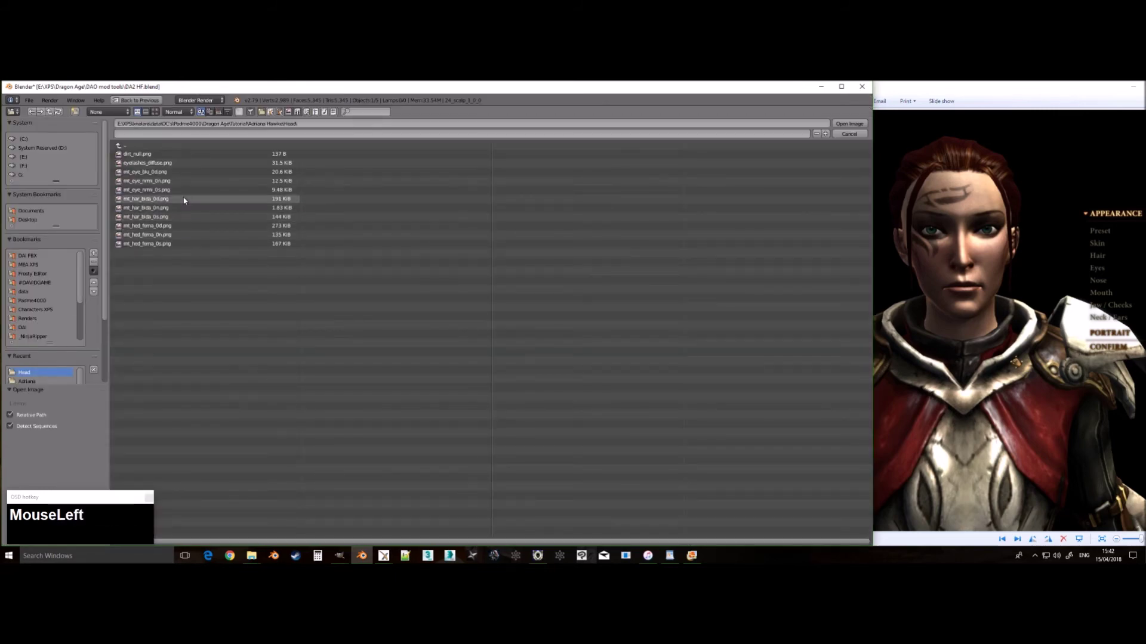
{"action": "key", "text": "Return"}
{"action": "scroll", "scroll_direction": "up", "scroll_amount": 3}
Step: Browse the head texture images again and load the chosen mt_hed texture onto the scalp
{"action": "left_click", "coordinate": [167, 465]}
{"action": "scroll", "scroll_direction": "down", "scroll_amount": 3}
{"action": "left_click", "coordinate": [200, 464]}
{"action": "scroll", "scroll_direction": "up", "scroll_amount": 3}
{"action": "left_click", "coordinate": [519, 454]}
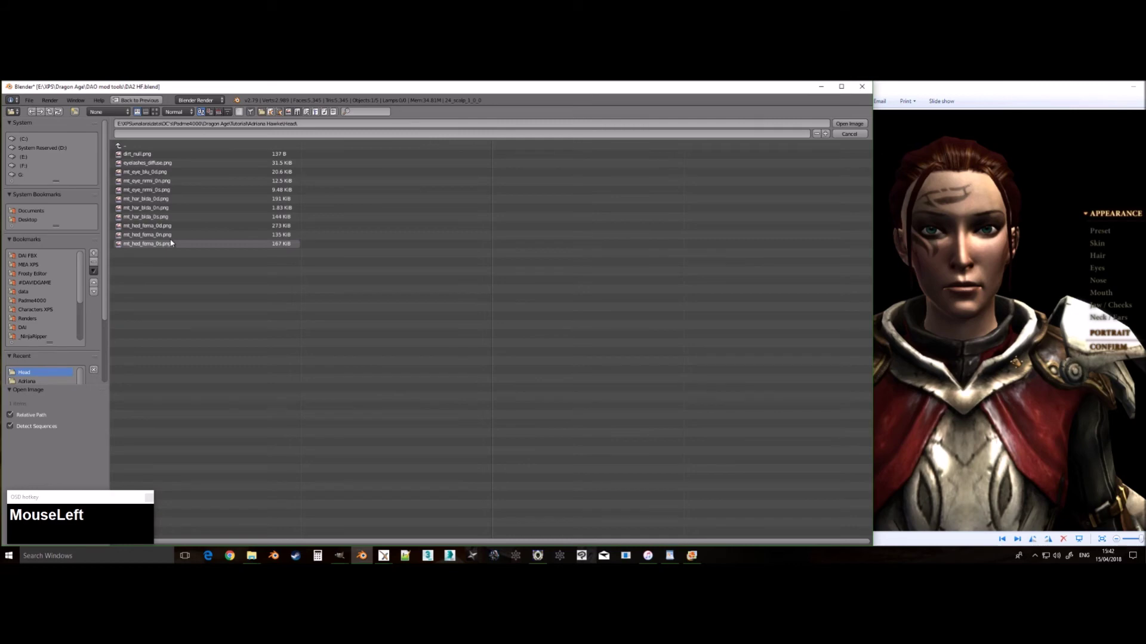
{"action": "key", "text": "Return"}
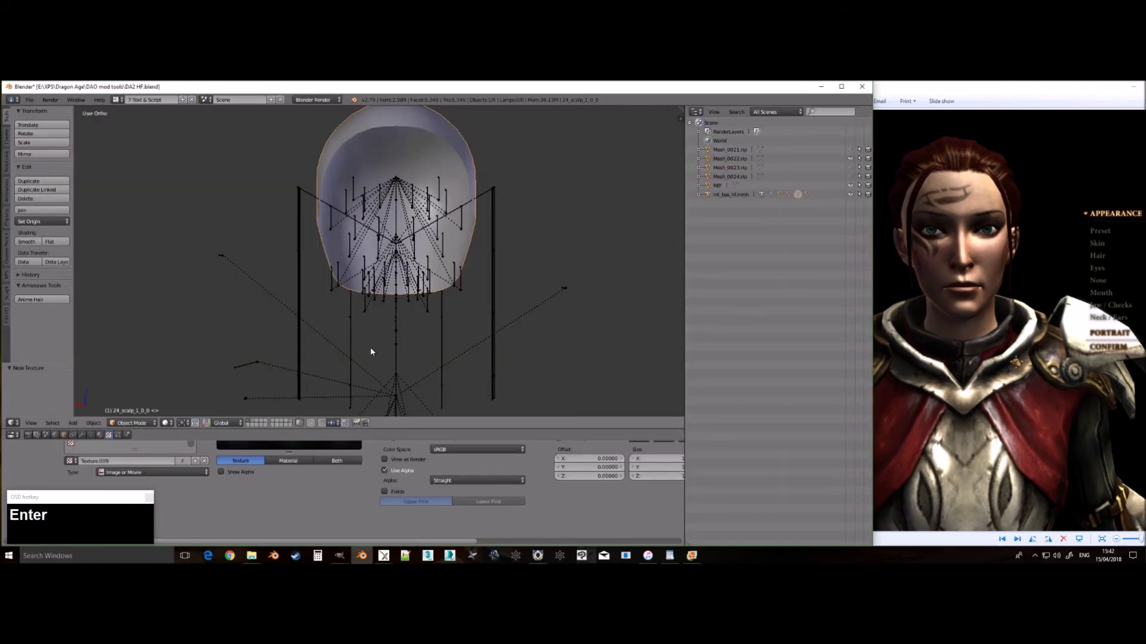
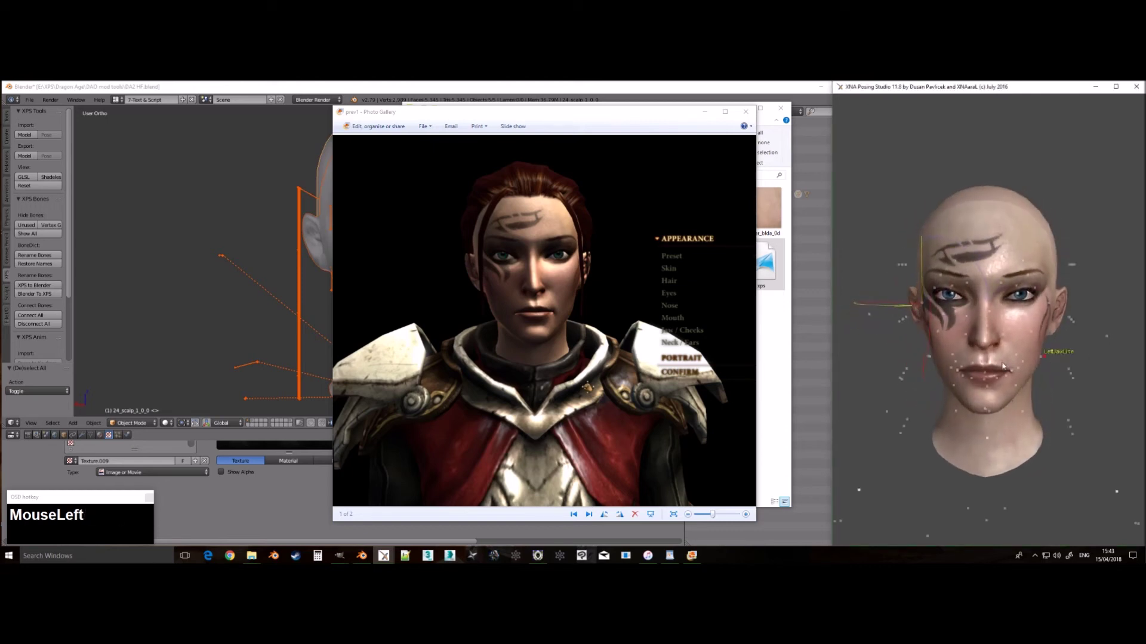
Step: Zoom into the in-game portrait's face and back out beside the bald head render
{"action": "scroll", "scroll_direction": "up", "scroll_amount": 3}
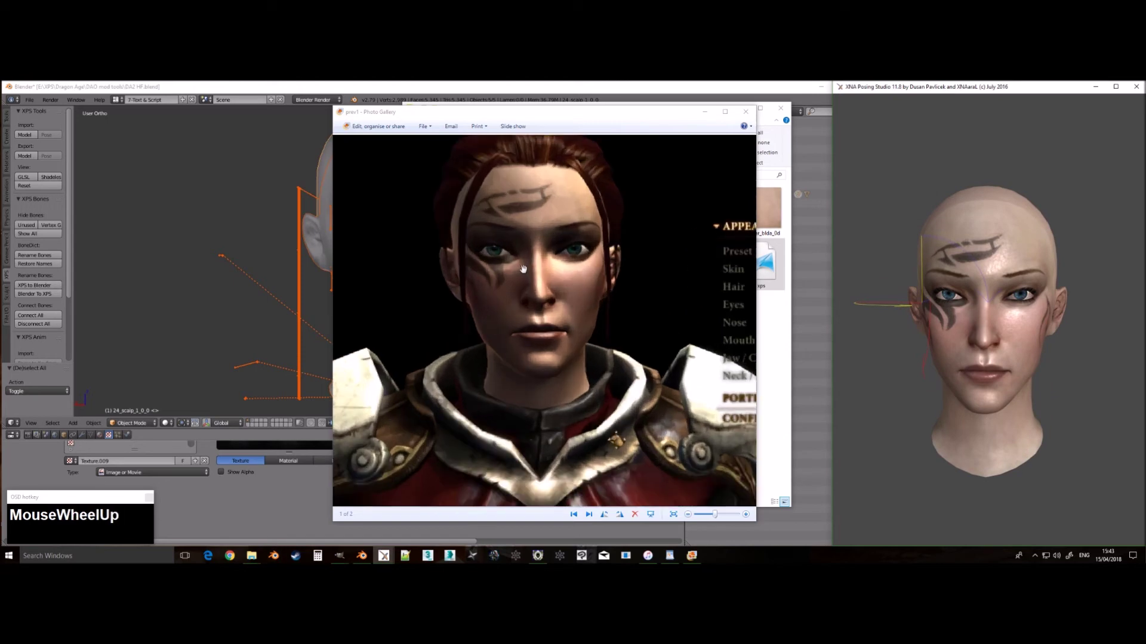
{"action": "scroll", "scroll_direction": "down", "scroll_amount": 3}
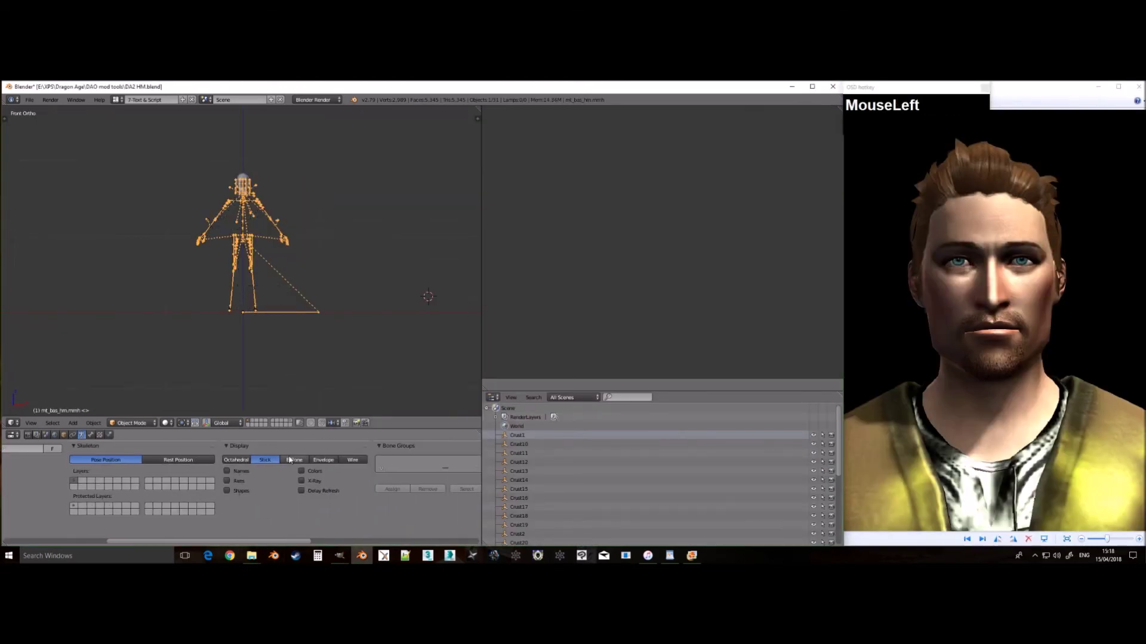
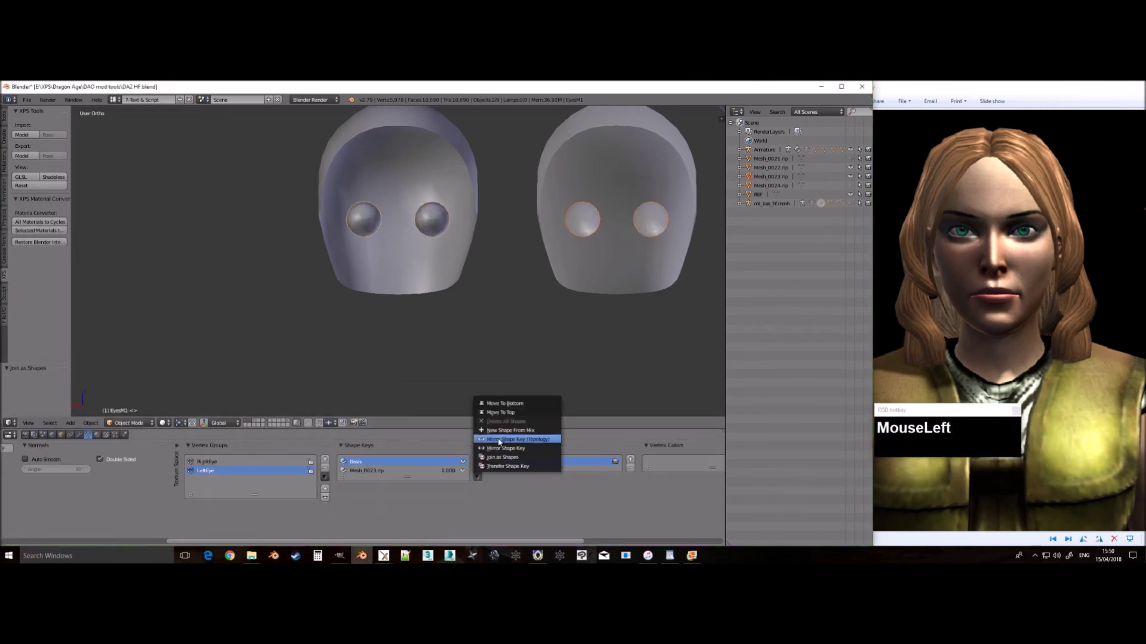
Step: Texture the eye meshes, unhide everything and select the face mesh for its texture
{"action": "right_click", "coordinate": [569, 183]}
{"action": "left_click", "coordinate": [483, 479]}
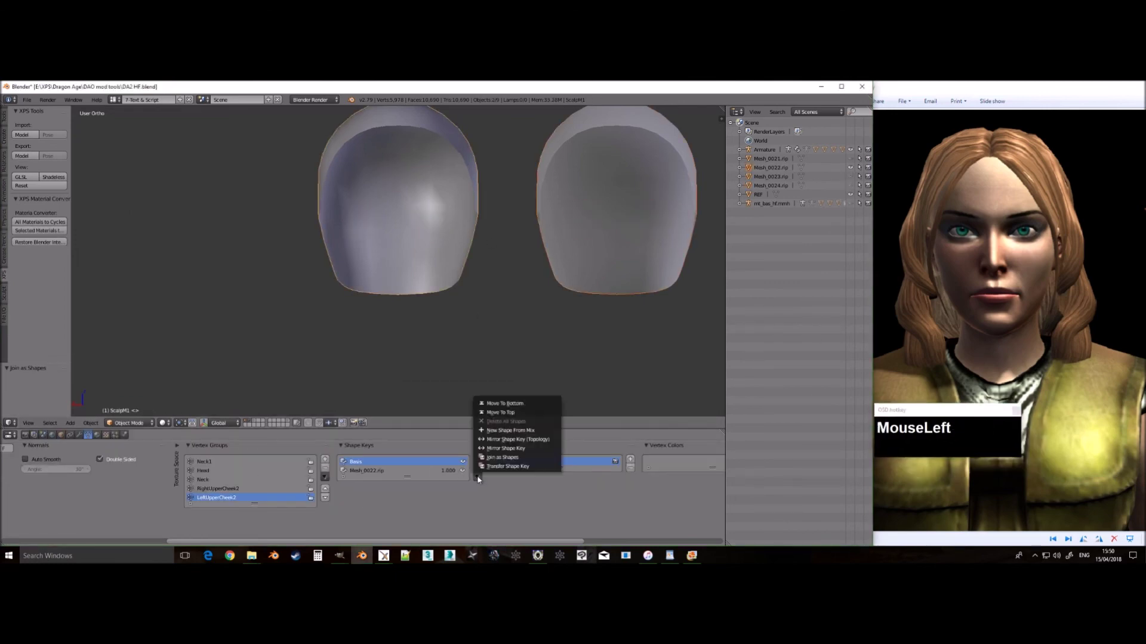
{"action": "key", "text": "alt+h"}
{"action": "right_click", "coordinate": [497, 229]}
{"action": "right_click", "coordinate": [492, 227]}
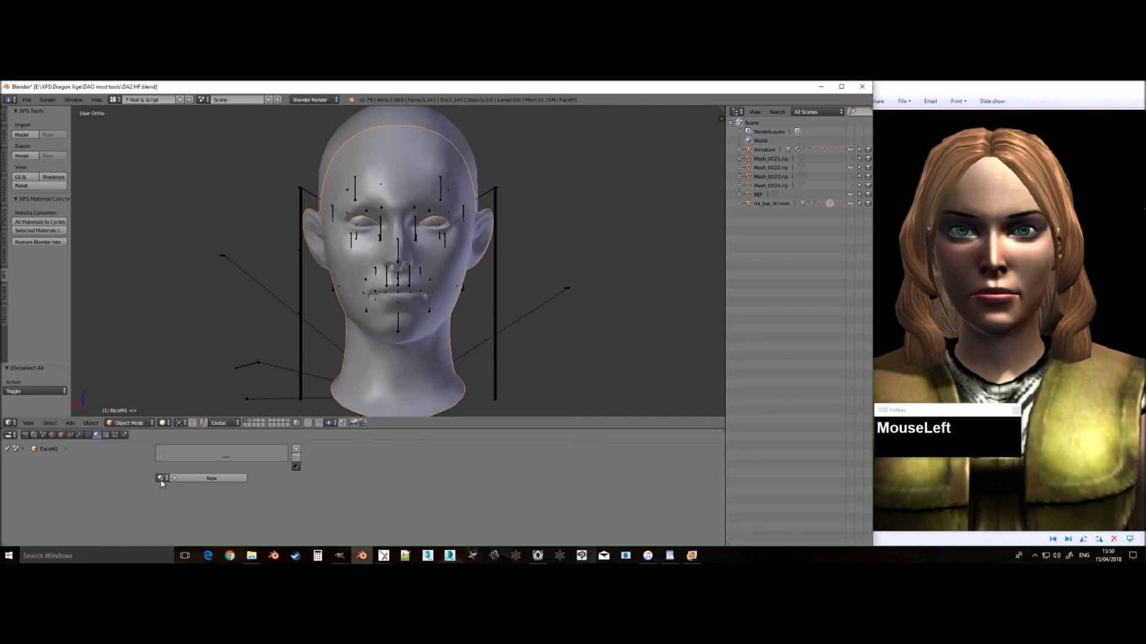
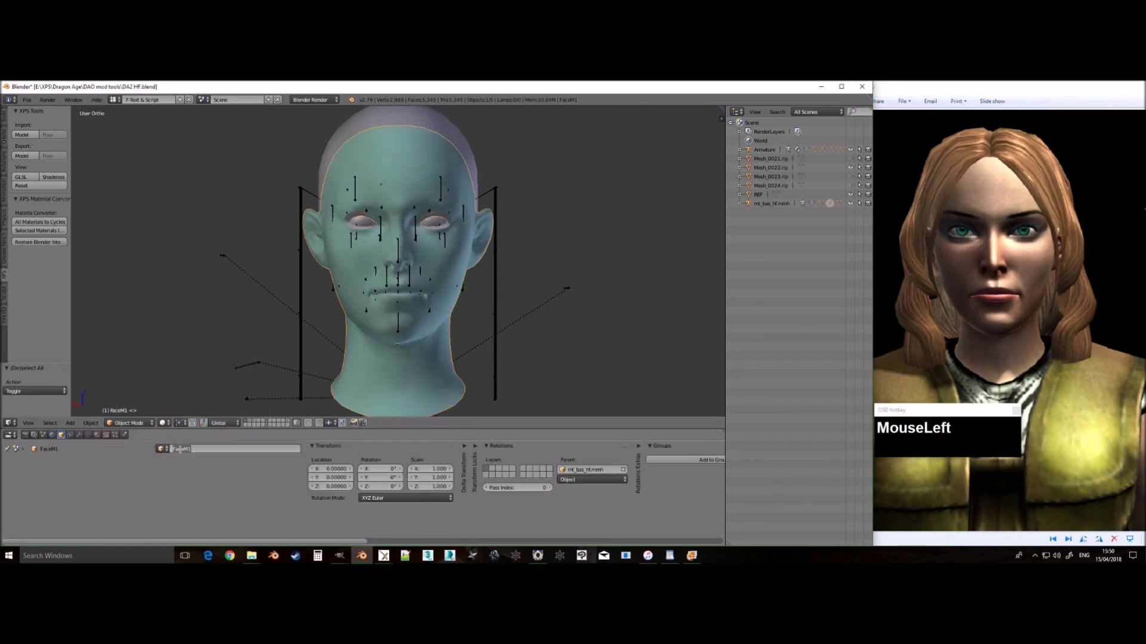
Step: Assign textures to the eyelashes, eyes and scalp meshes, hiding the face in between
{"action": "right_click", "coordinate": [164, 421]}
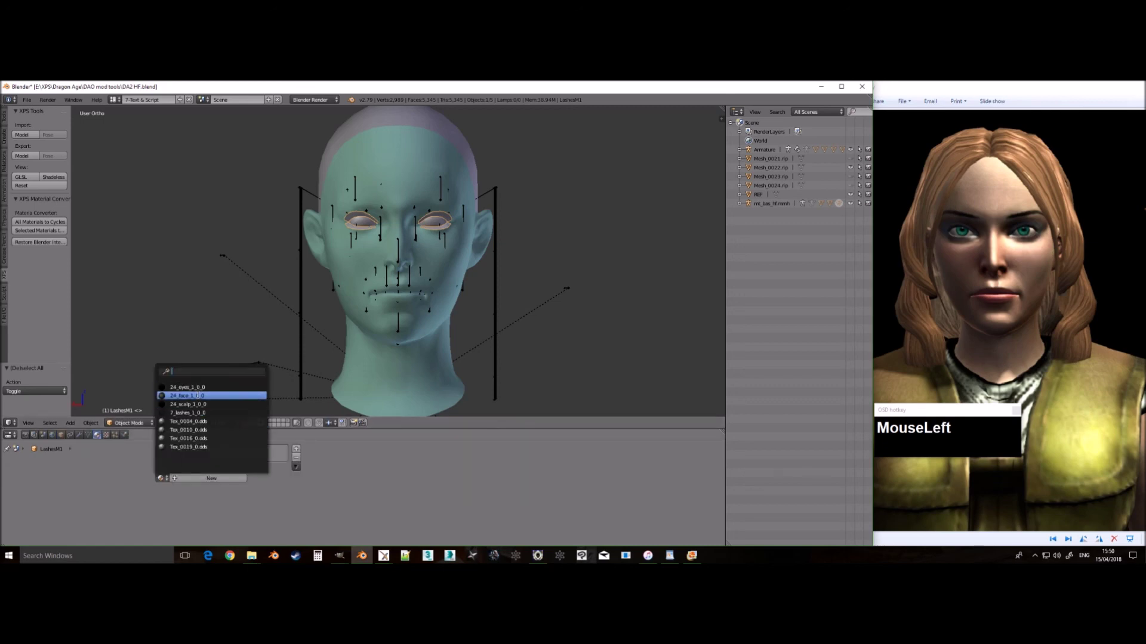
{"action": "left_click", "coordinate": [69, 438]}
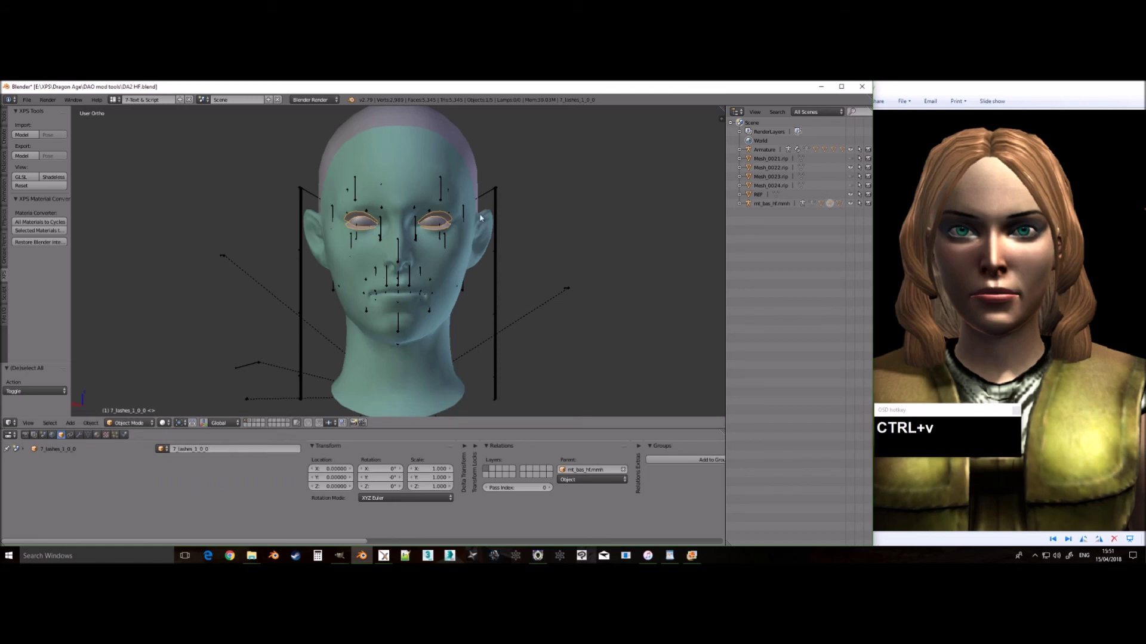
{"action": "key", "text": "h"}
{"action": "right_click", "coordinate": [164, 421]}
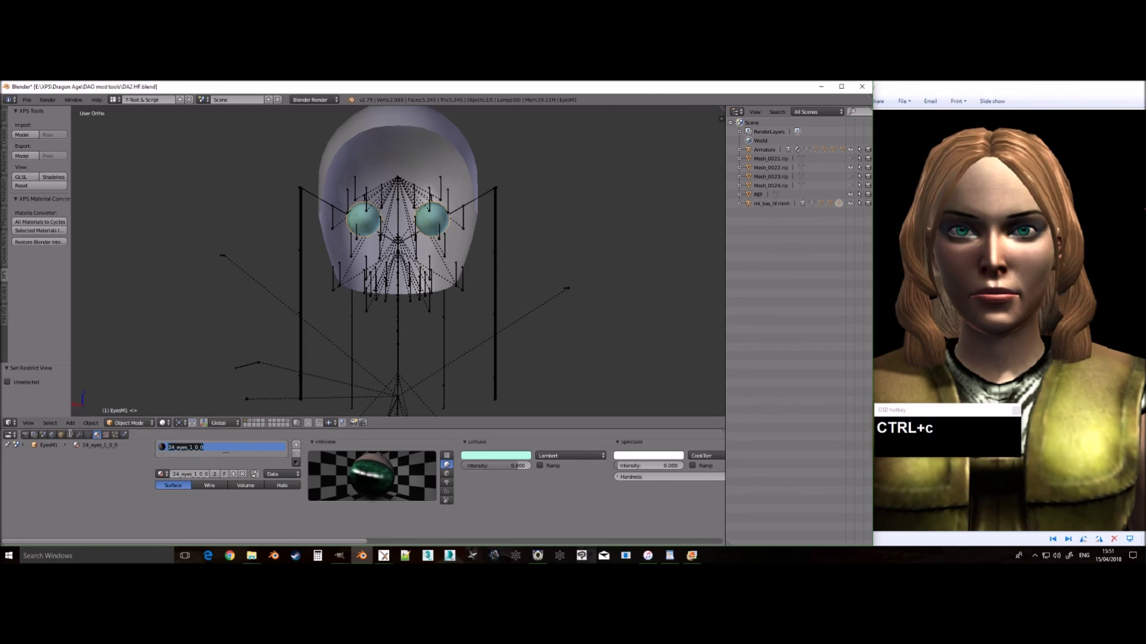
{"action": "left_click", "coordinate": [68, 436]}
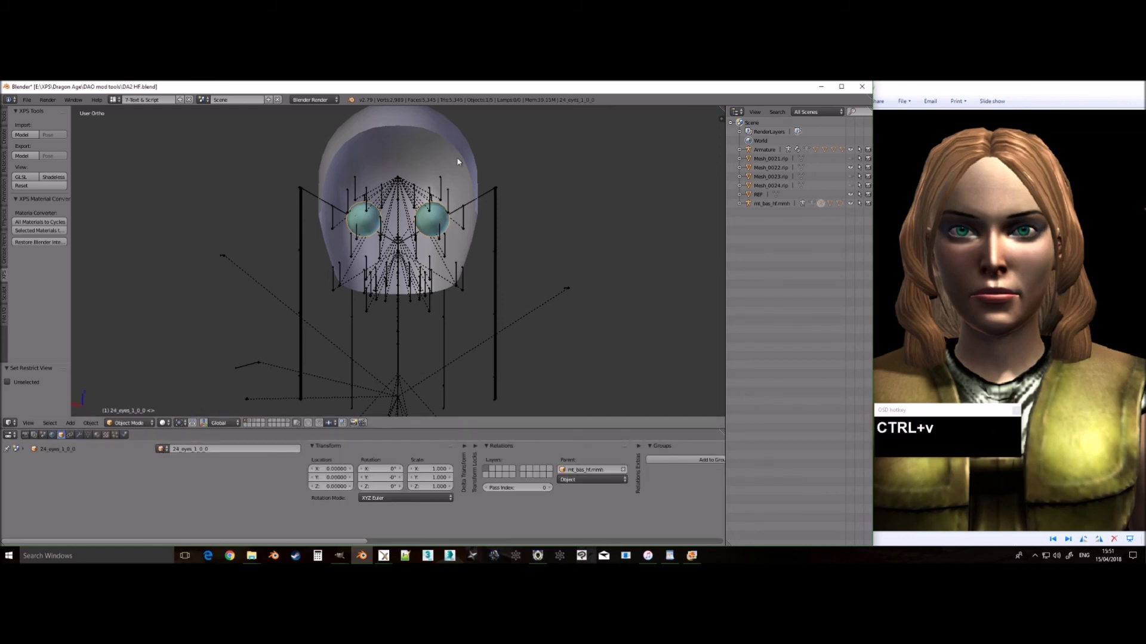
{"action": "right_click", "coordinate": [460, 160]}
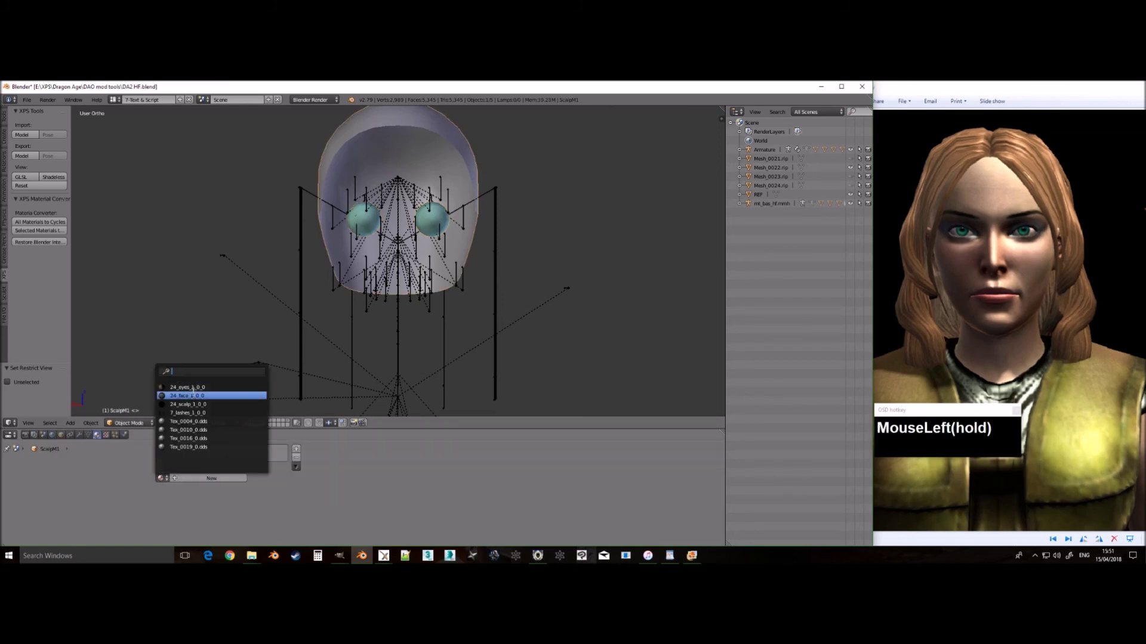
{"action": "left_click", "coordinate": [66, 438]}
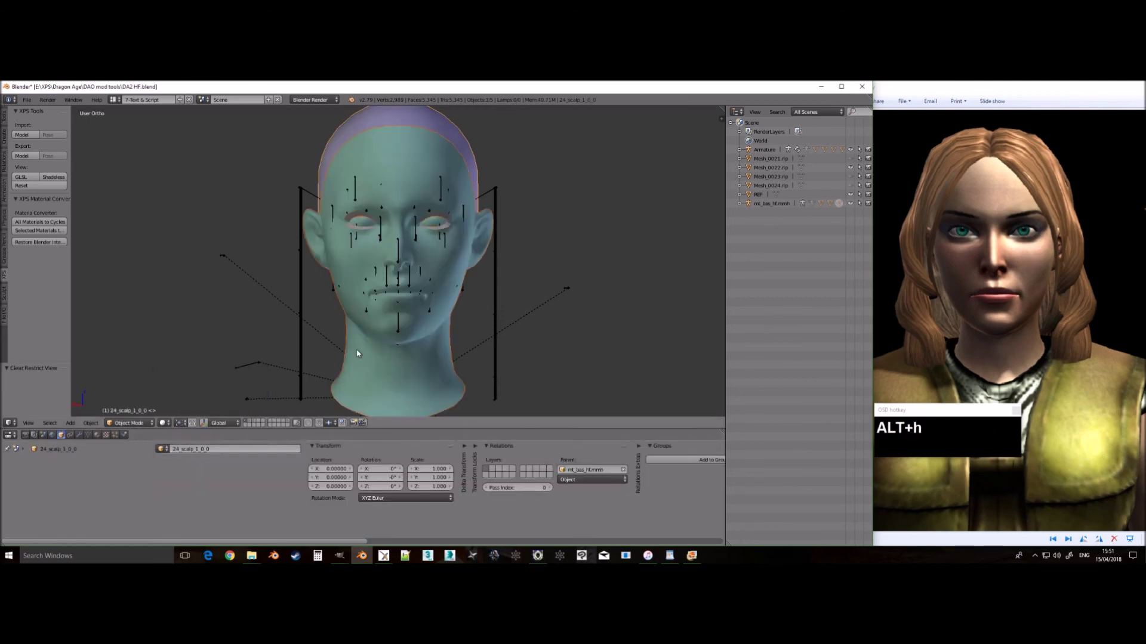
Step: Export the head as xps.xps into the Adriana Hawke Head tutorial folder
{"action": "left_click", "coordinate": [20, 154]}
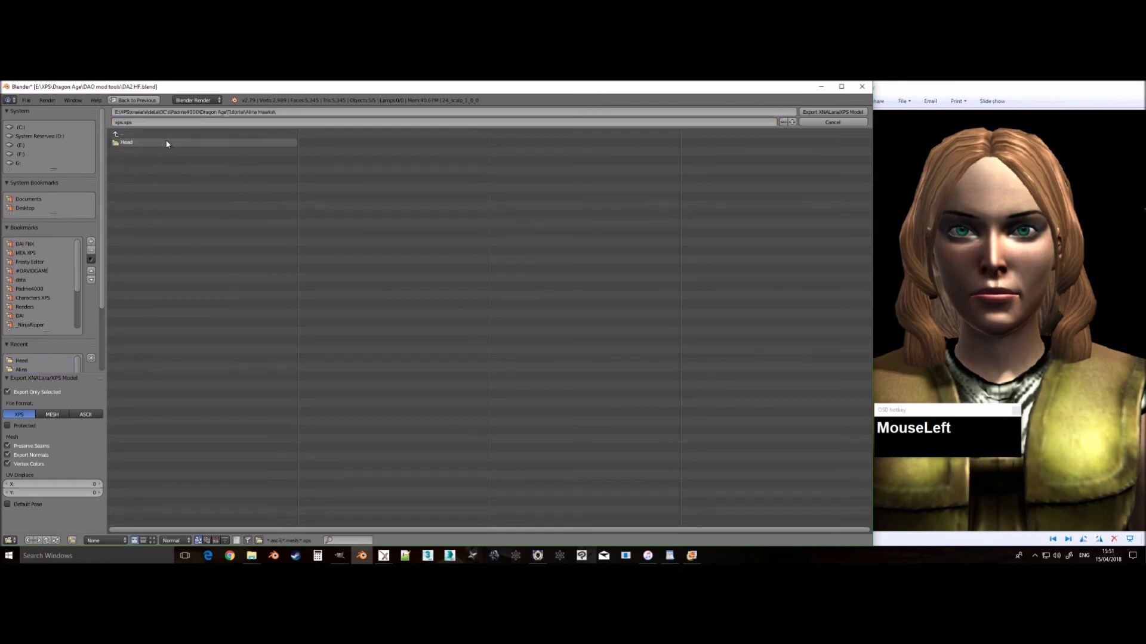
{"action": "key", "text": "Return"}
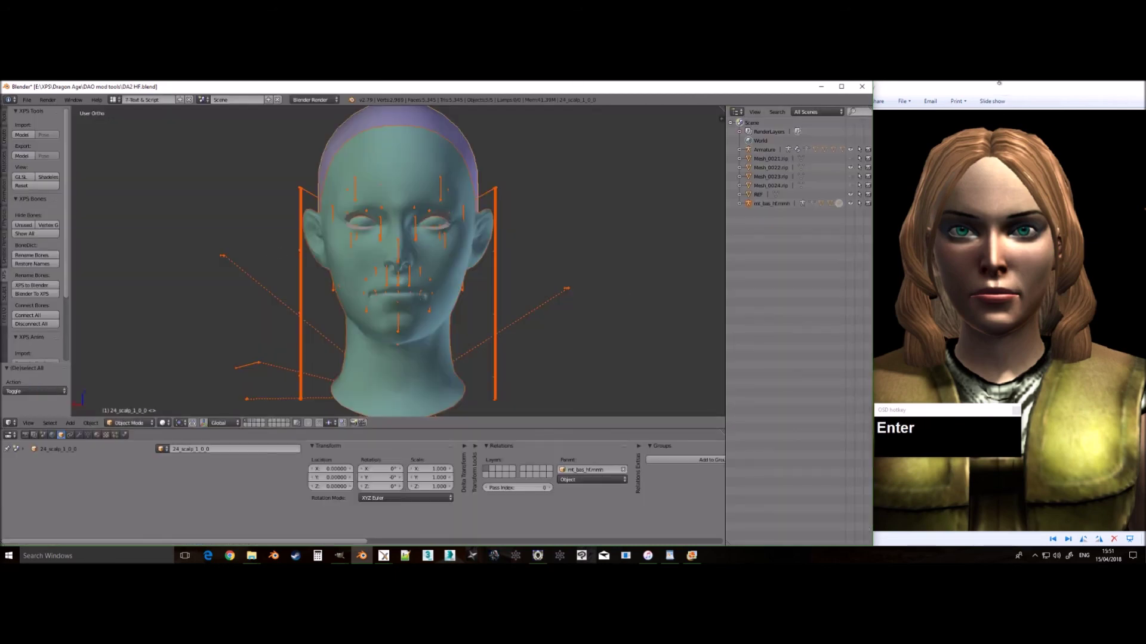